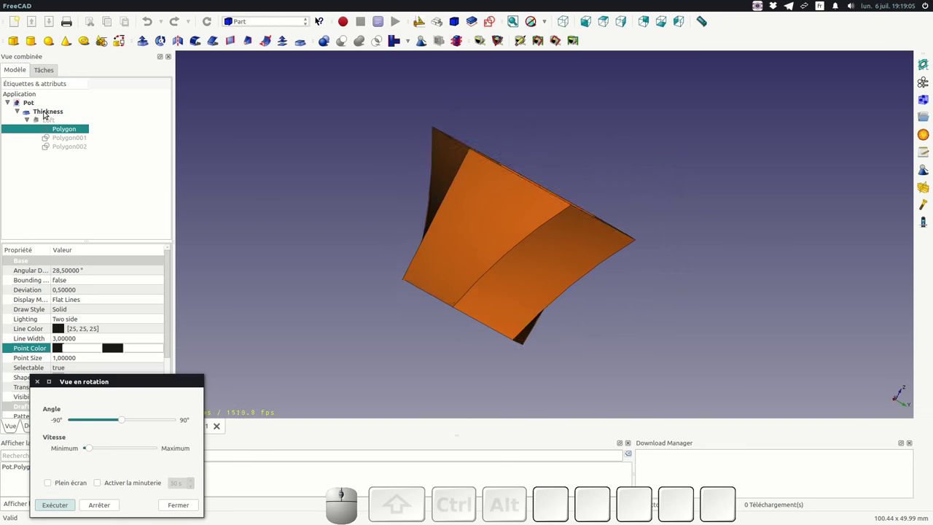
Step: Hide the shelled Thickness feature and show the three hexagon profile polygons
left_click(45, 109)
key("space")
left_click(62, 149)
key("space")
left_click(60, 140)
left_click(59, 131)
key("space")
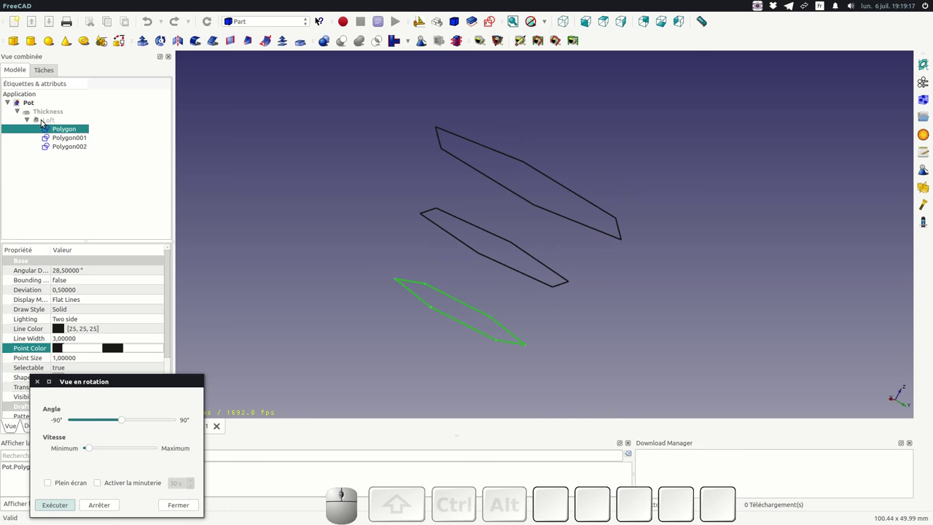
Step: Show the solid Loft feature built between the hexagon profiles
left_click(44, 120)
key("space")
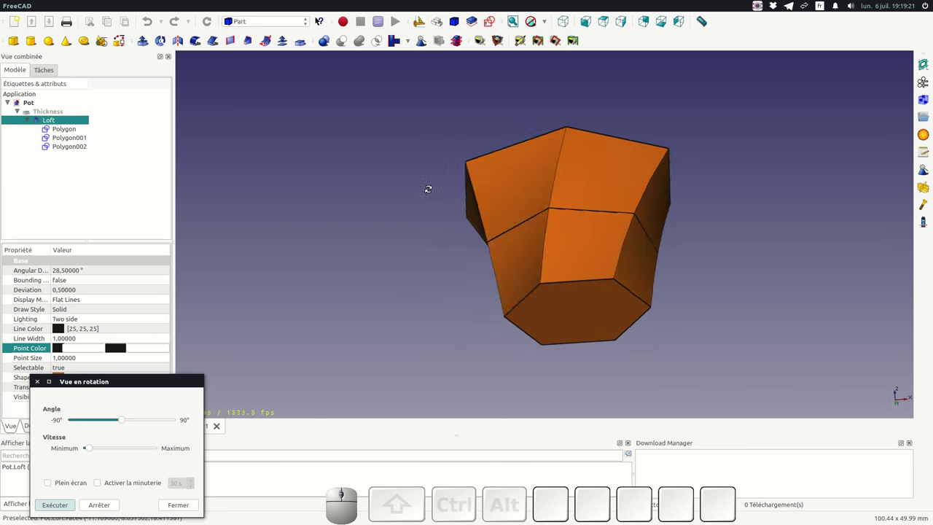
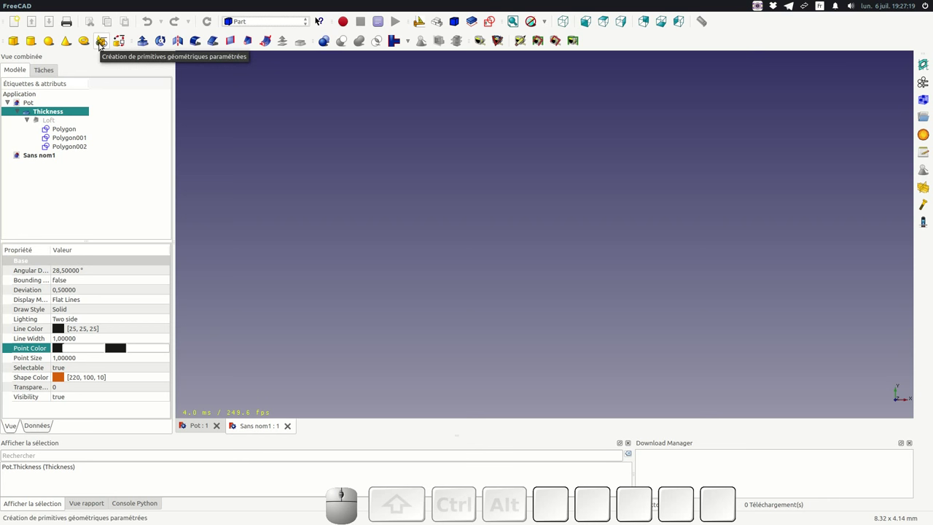
Step: Set up a Regular polygon primitive with 6 sides and a 30 mm circumradius
left_click(104, 45)
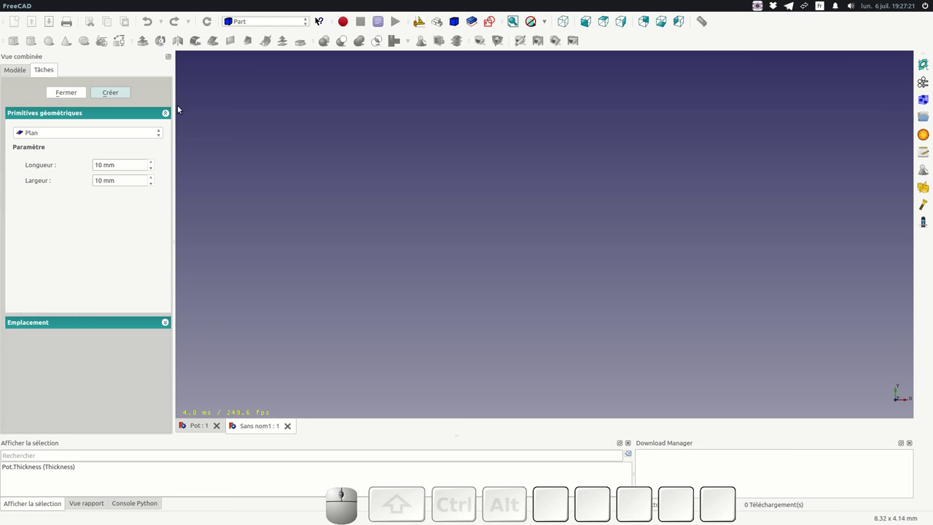
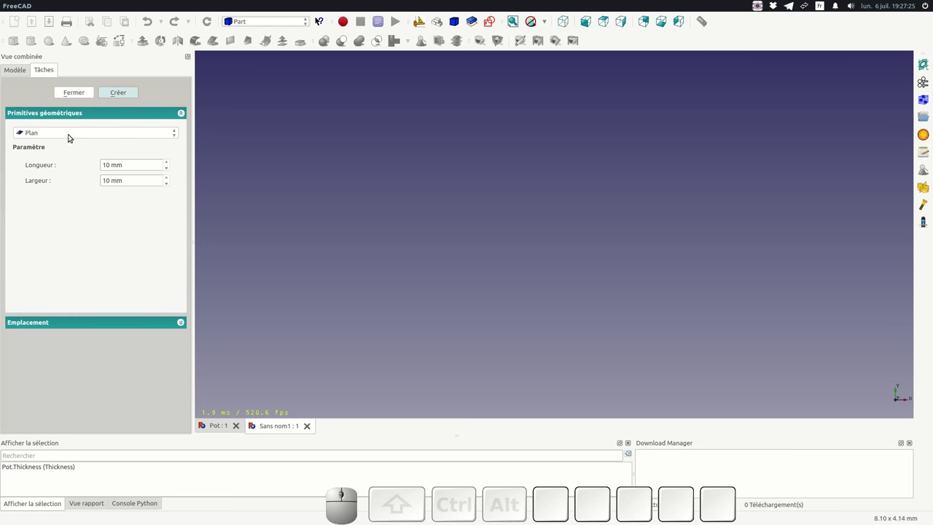
left_click(68, 136)
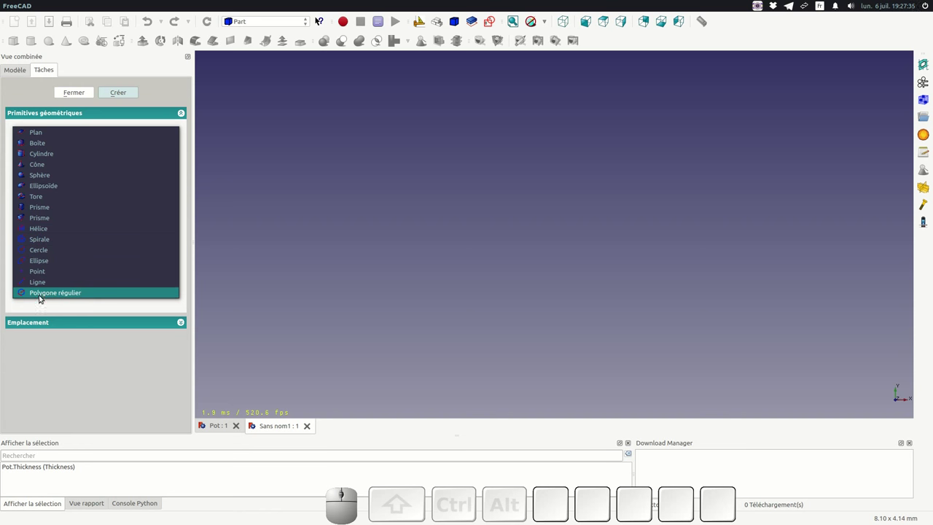
left_click(43, 293)
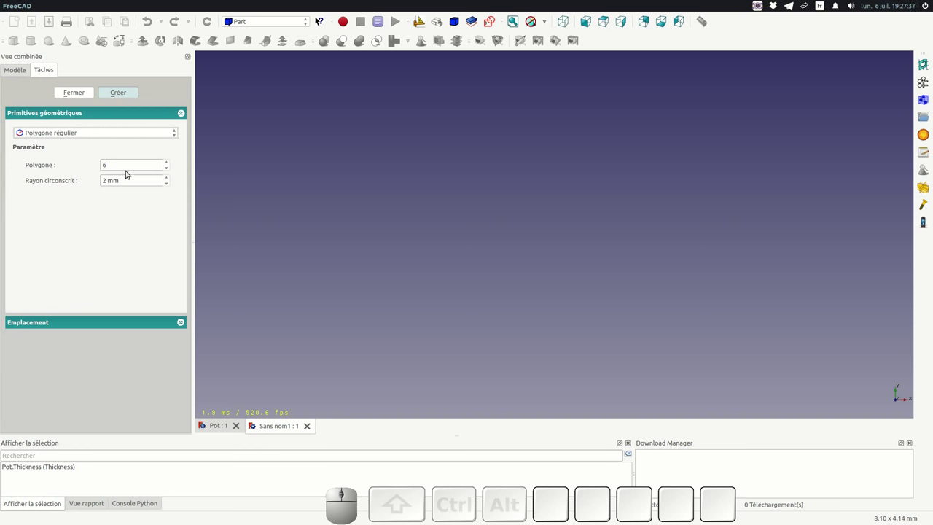
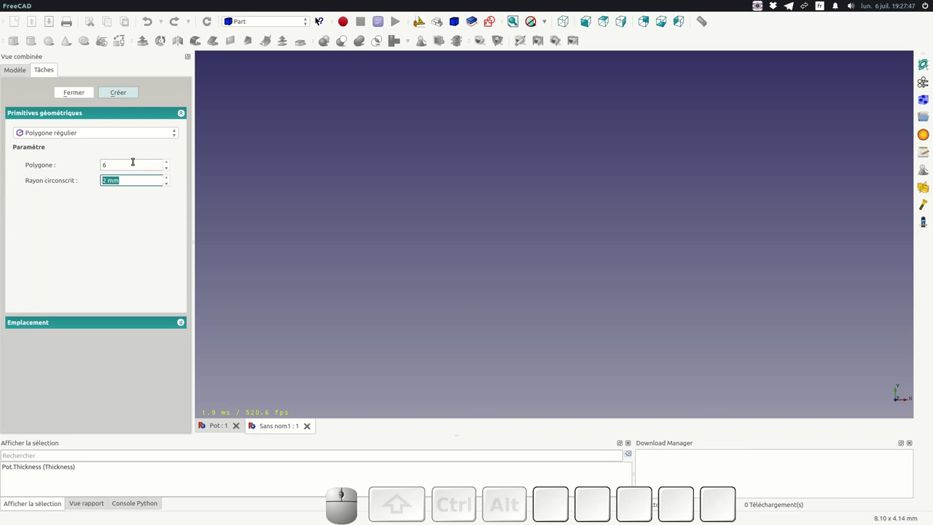
key("KP_3")
key("KP_0")
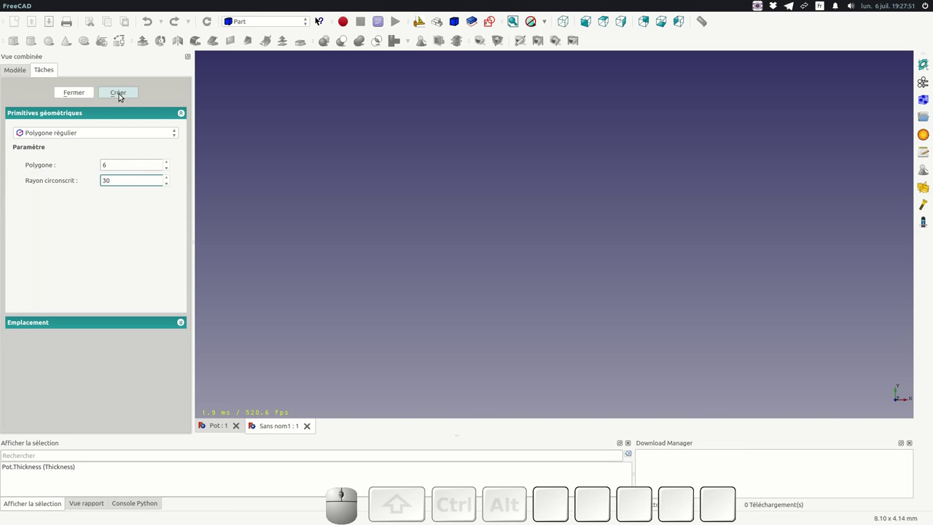
Step: Create the first 30 mm hexagon at height 0
left_click(119, 95)
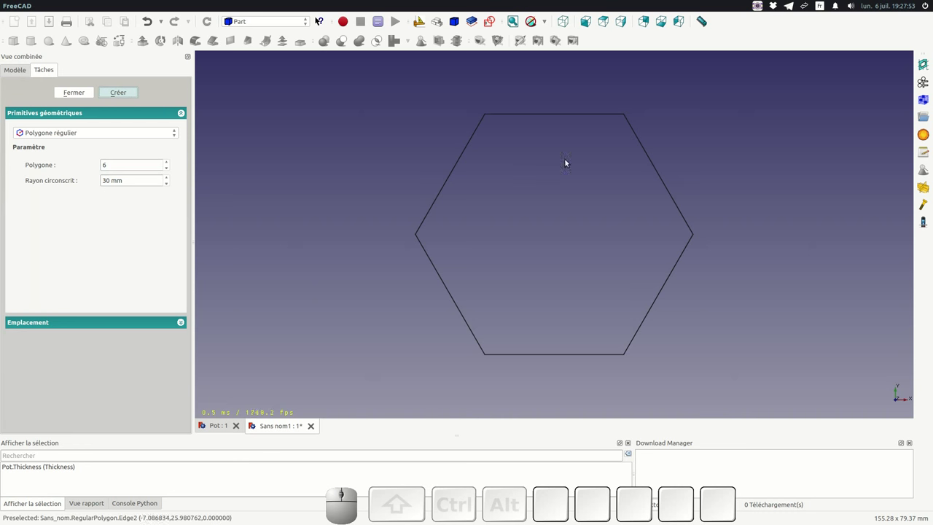
scroll("down", 3)
scroll("down", 3)
scroll("up", 3)
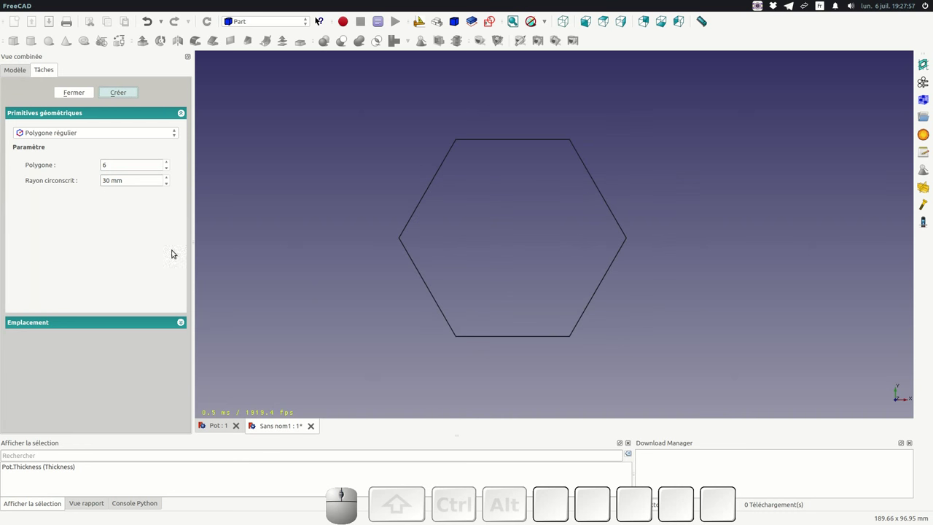
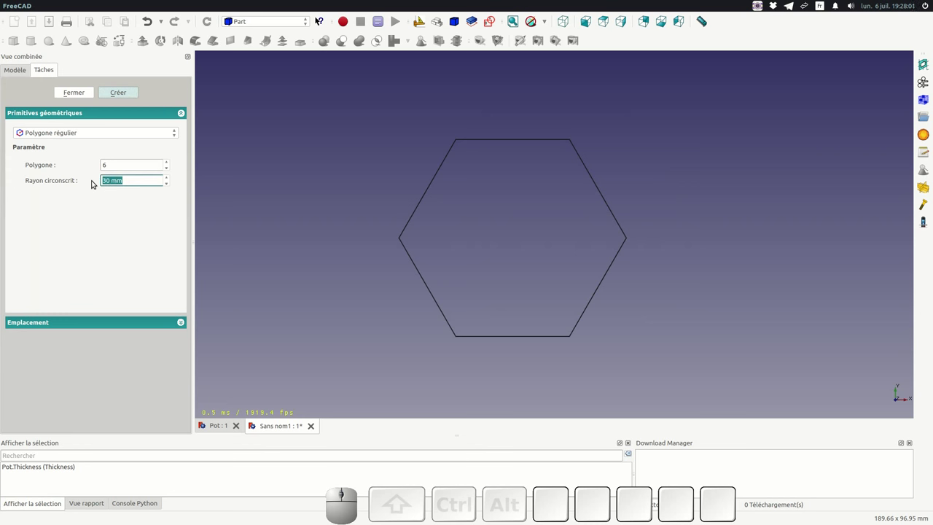
Step: Create a second hexagon with 35 mm radius raised to Z 40
key("KP_3")
key("KP_0")
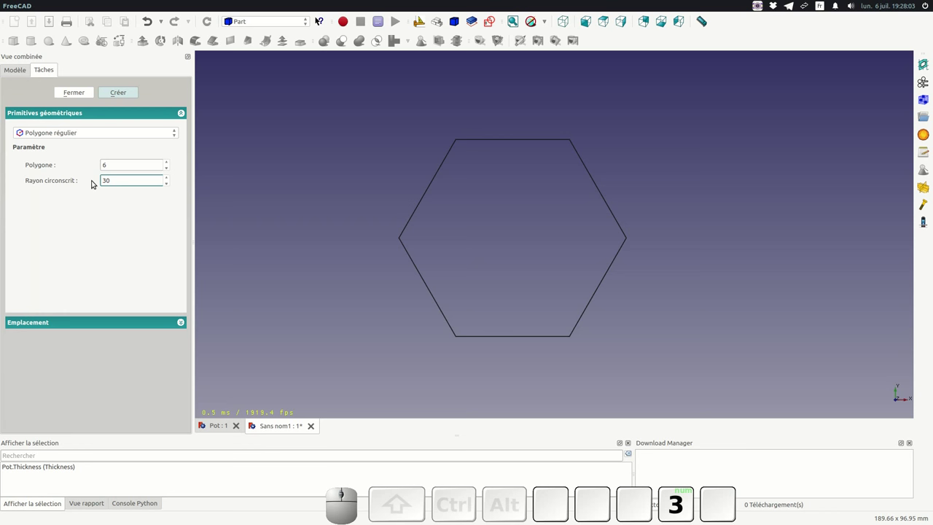
key("BackSpace")
key("KP_5")
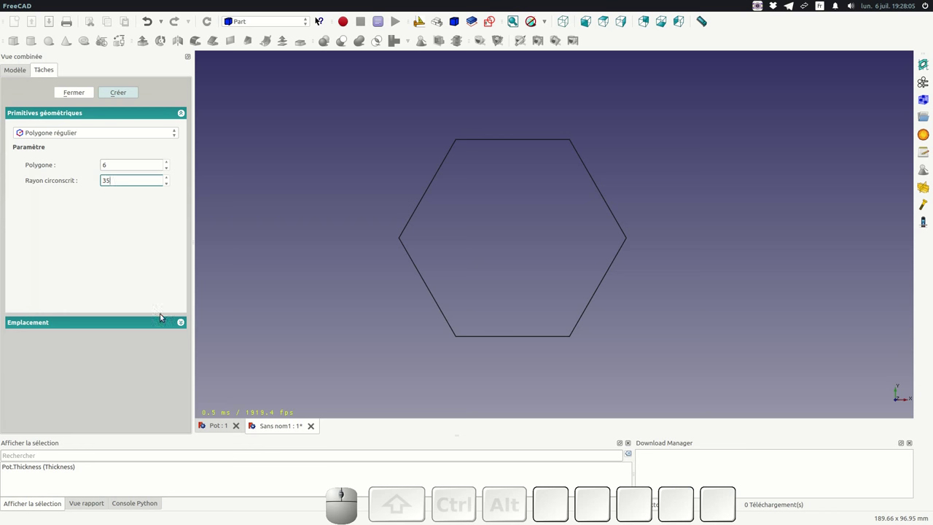
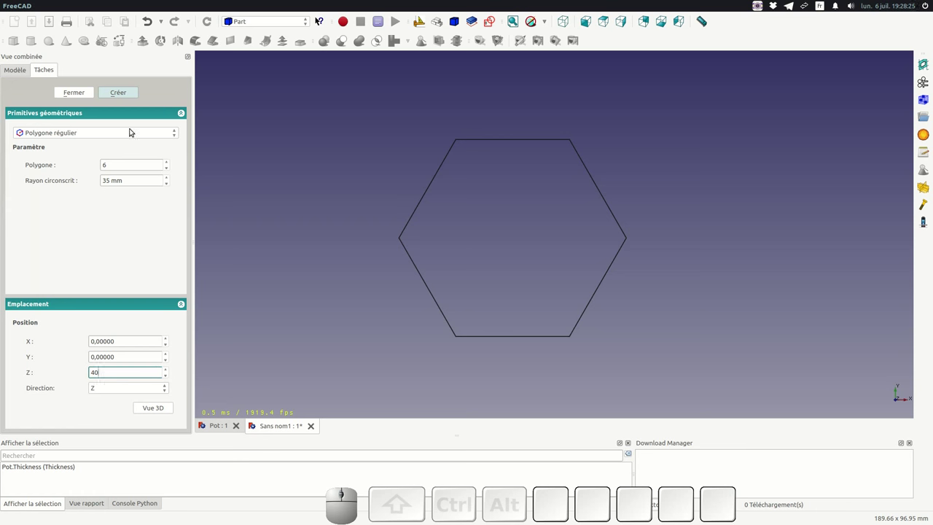
left_click(120, 97)
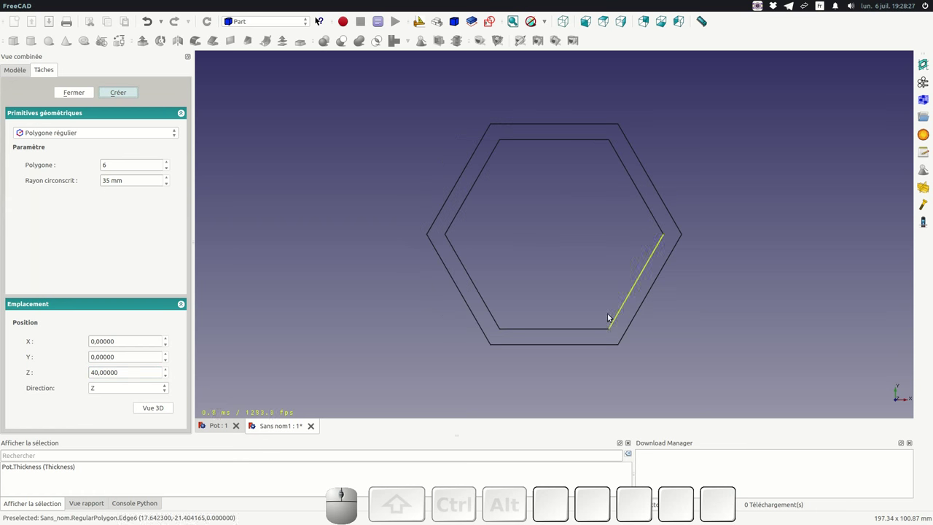
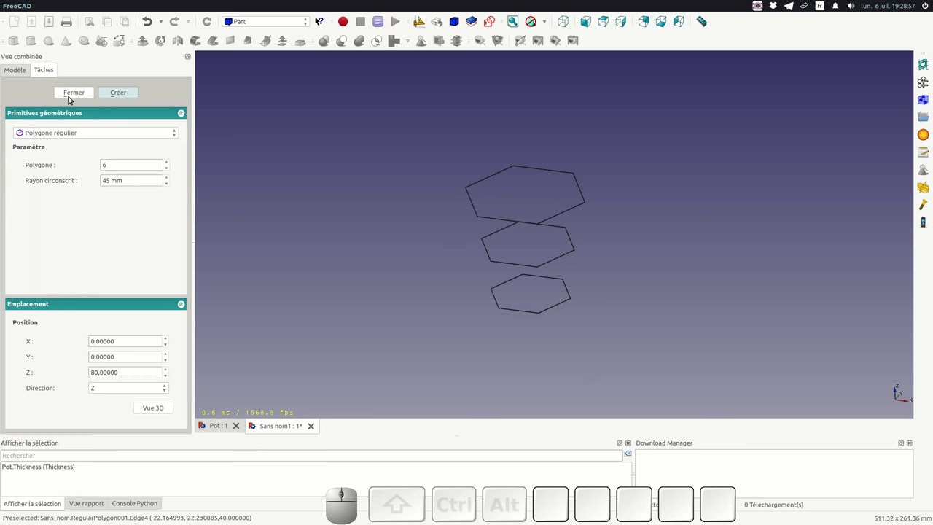
Step: Close the Primitives panel and select the three hexagons in the tree, viewing the top one's data
left_click(70, 94)
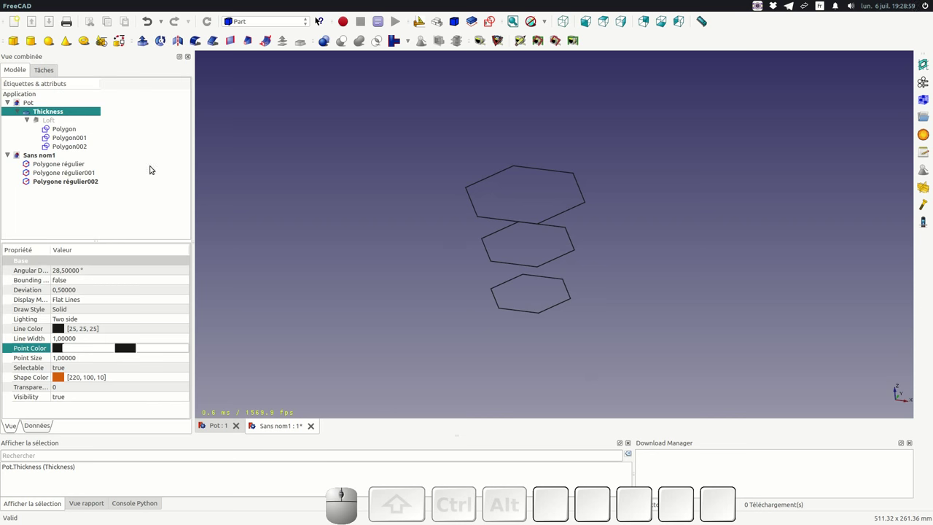
left_click(62, 166)
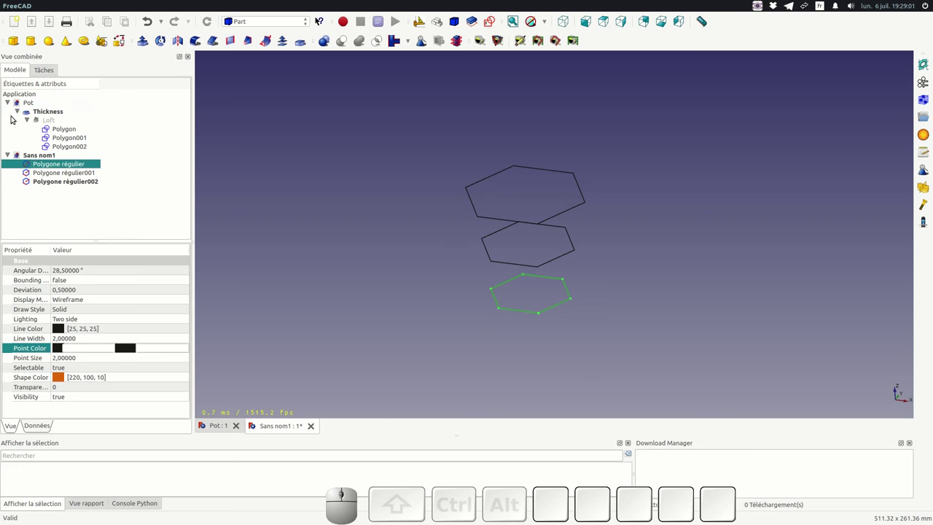
left_click(10, 103)
left_click(56, 130)
left_click(55, 141)
left_click(58, 122)
left_click(57, 135)
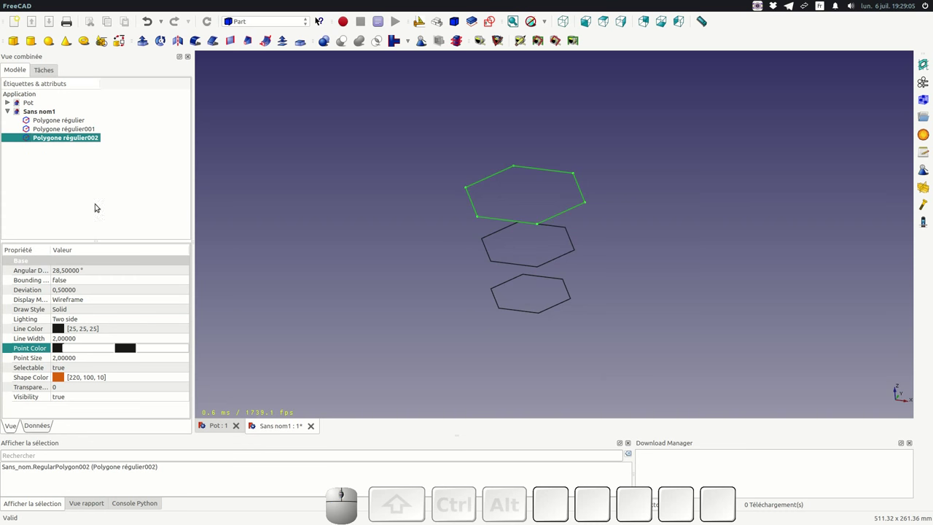
left_click(41, 427)
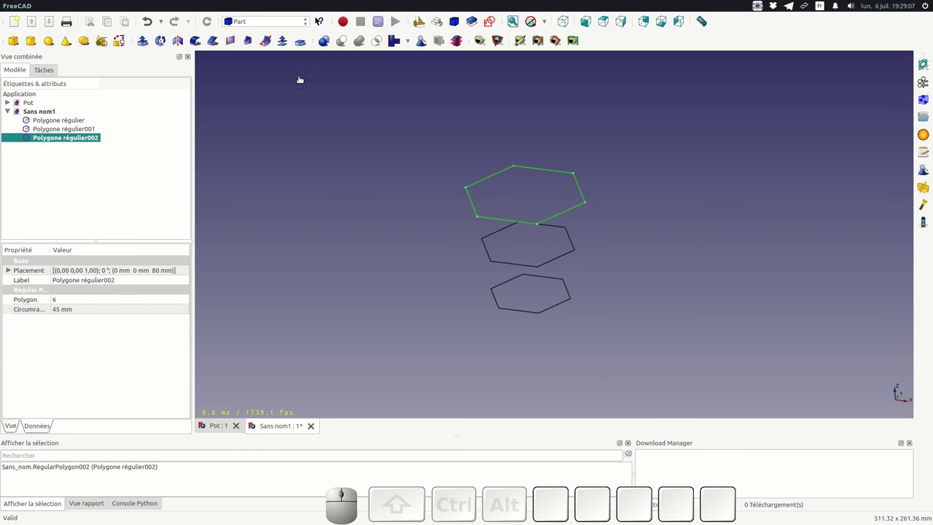
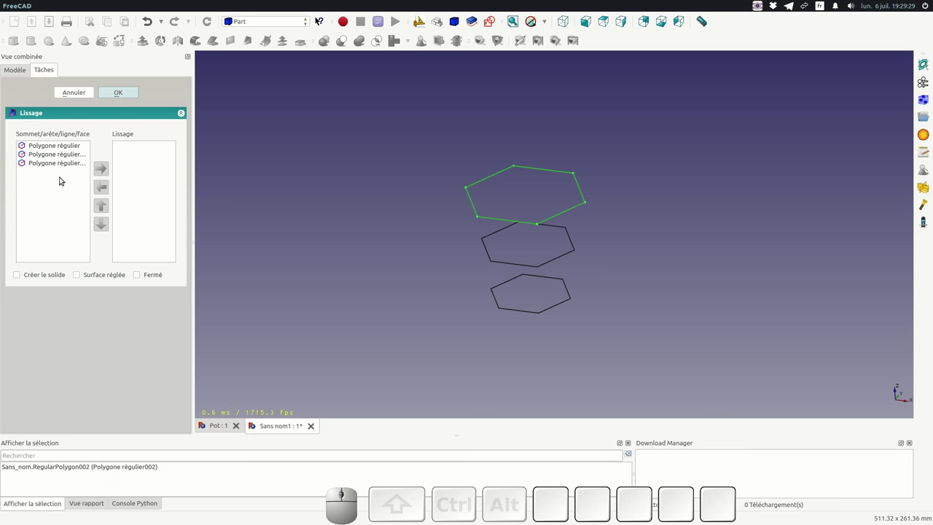
Step: Pick the hexagons in the Loft profile list, settling on the bottom one first
left_click(52, 147)
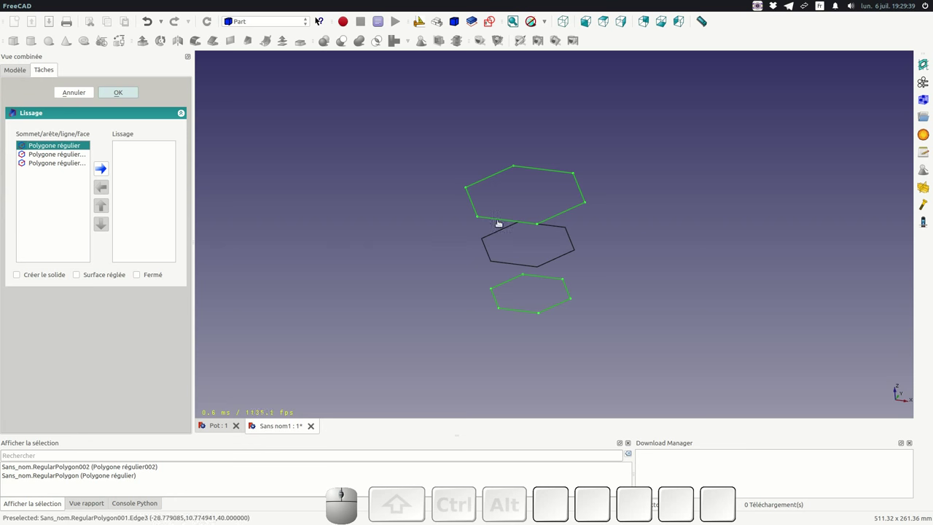
left_click(45, 161)
left_click(52, 154)
left_click(47, 146)
left_click(43, 155)
left_click(41, 163)
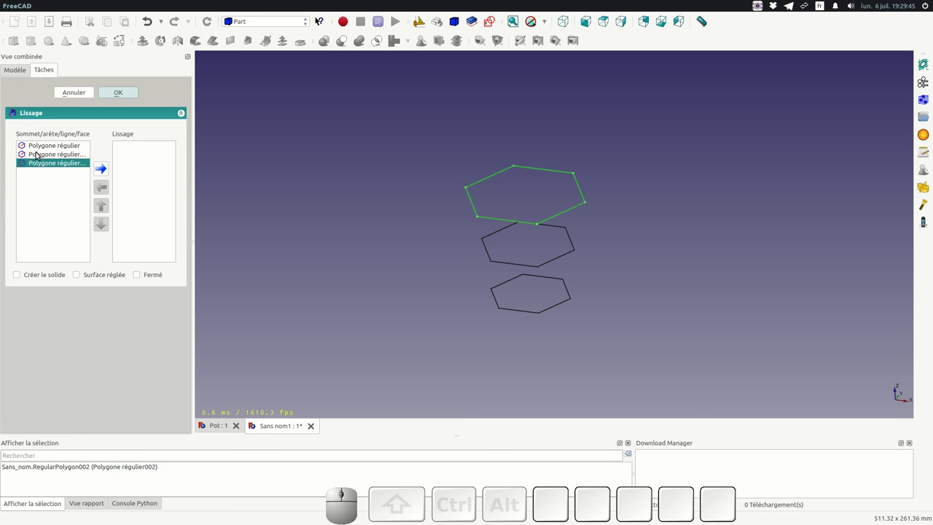
left_click(45, 154)
left_click(47, 148)
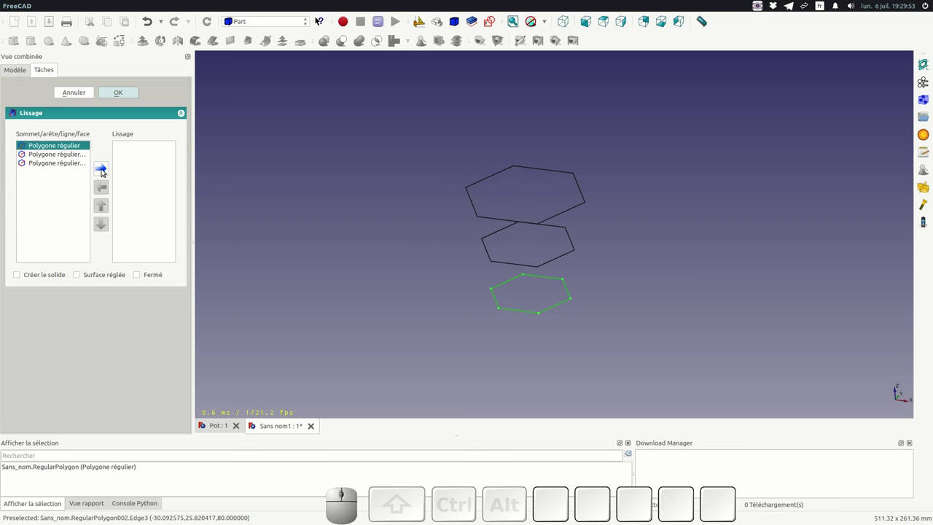
Step: Add all three hexagons to the loft profiles and enable 'Créer le solide'
left_click(102, 171)
left_click(48, 147)
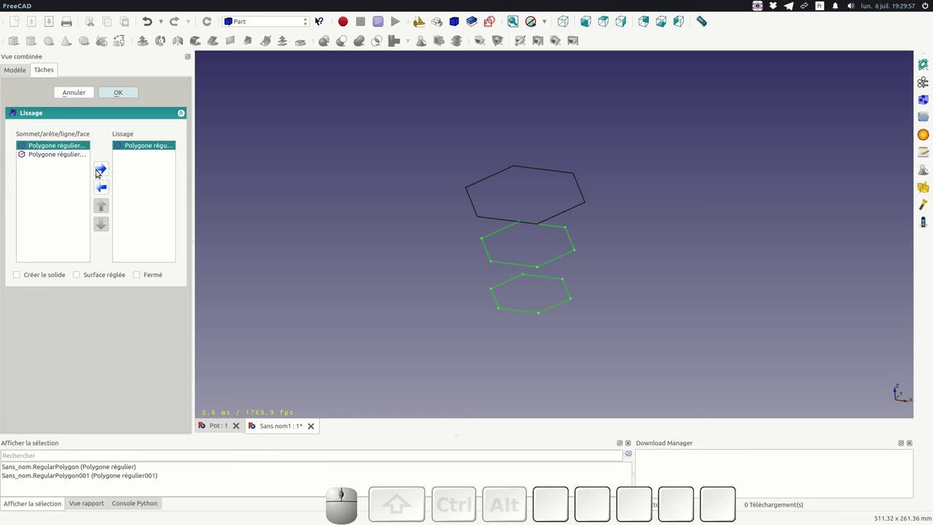
left_click(106, 172)
left_click(57, 150)
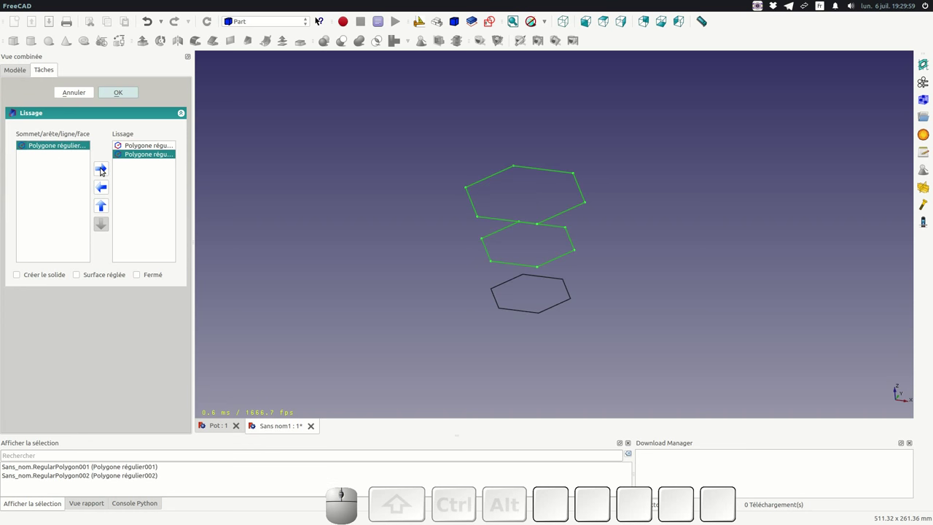
left_click(105, 171)
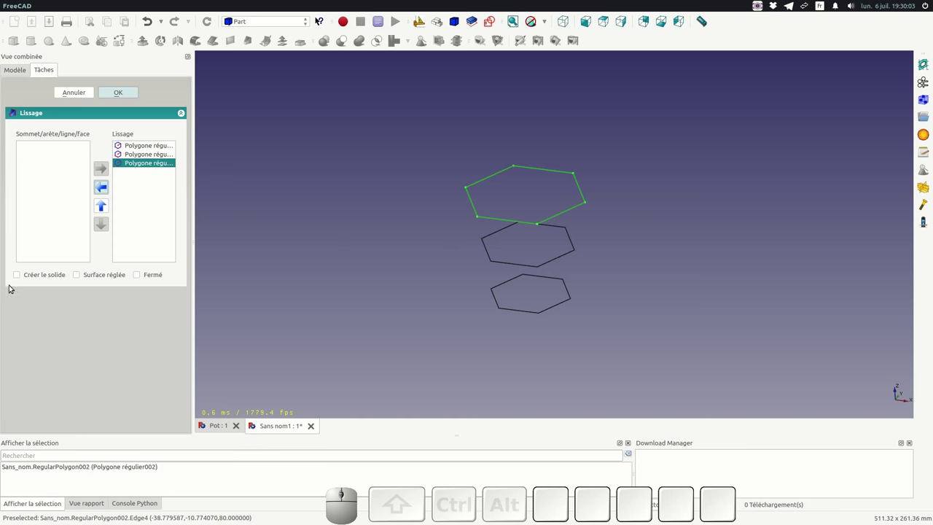
left_click(21, 276)
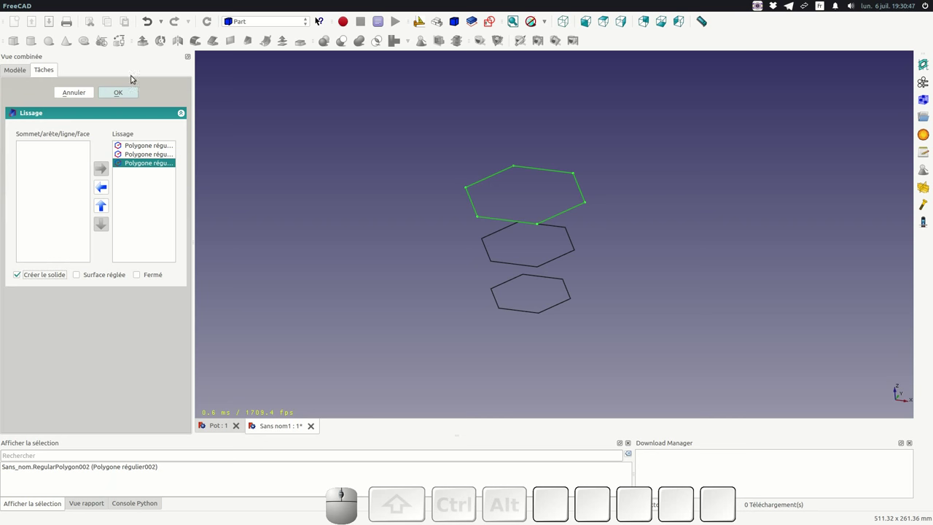
Step: Confirm the loft to build the solid hexagonal body and zoom on the result
left_click(116, 94)
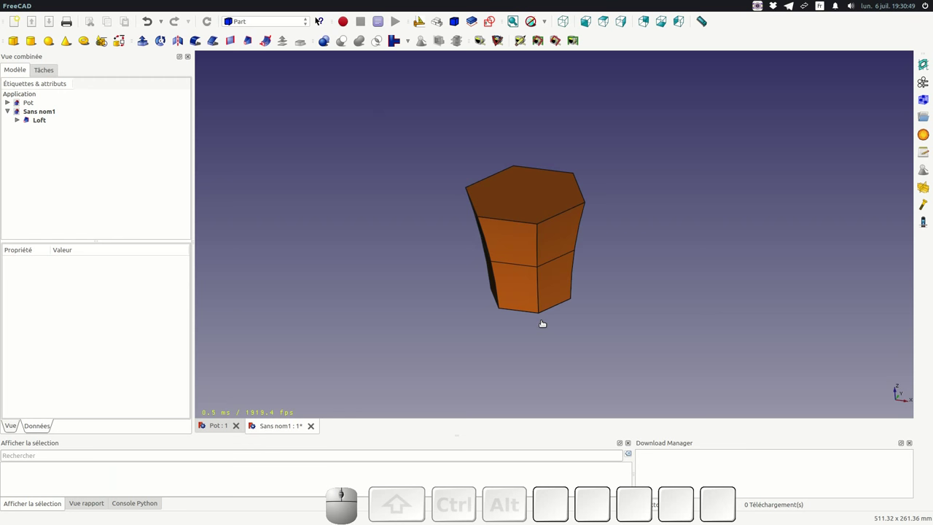
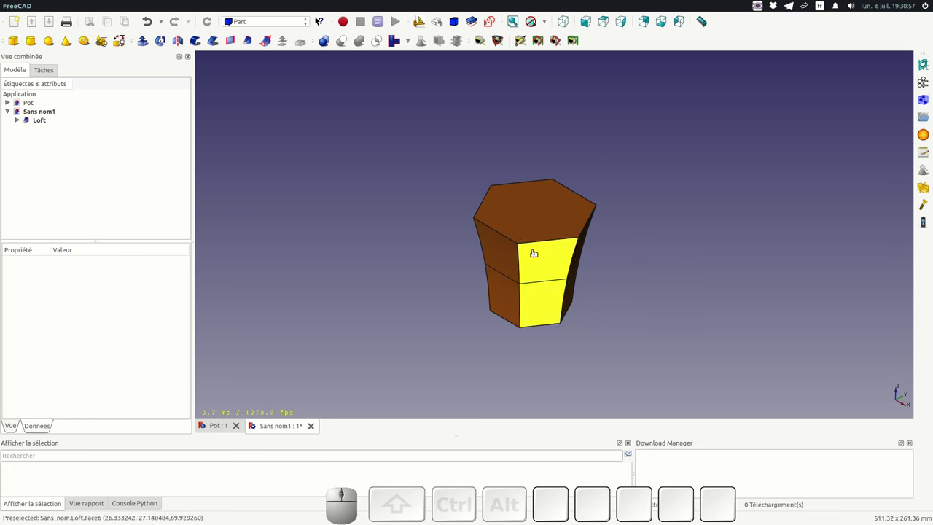
scroll("up", 3)
scroll("down", 3)
scroll("up", 3)
scroll("down", 3)
scroll("up", 3)
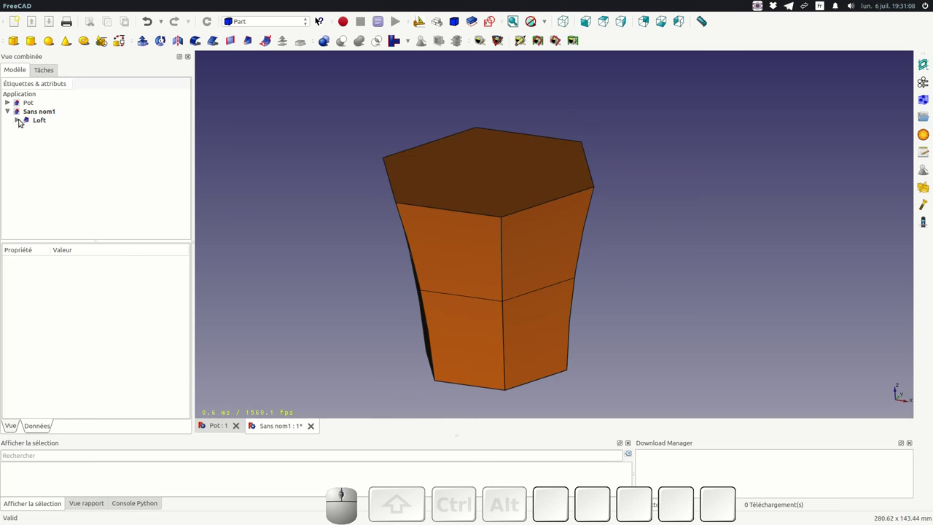
Step: Expand the Loft in the tree and inspect the hexagon profiles' placement properties
left_click(19, 118)
left_click(45, 125)
left_click(22, 121)
left_click(16, 121)
left_click(46, 128)
left_click(56, 141)
left_click(50, 144)
left_click(58, 129)
left_click(56, 140)
left_click(58, 149)
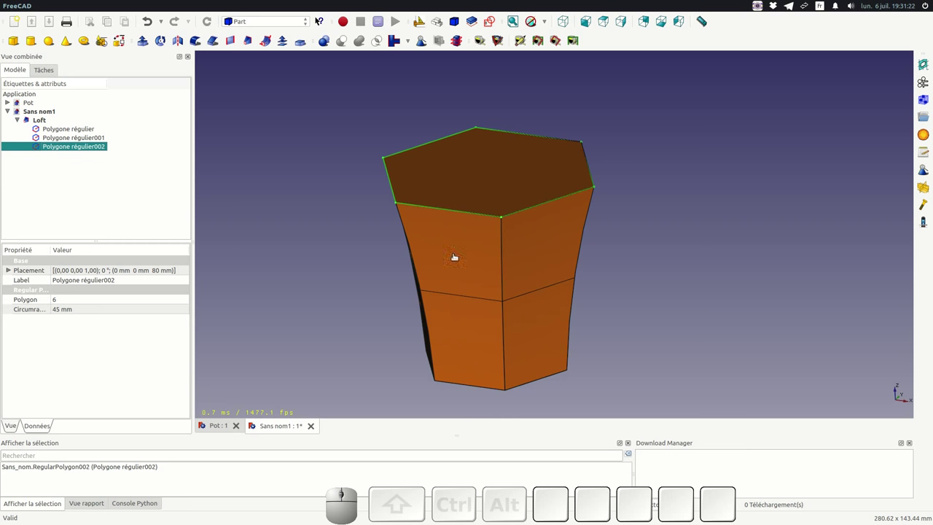
left_click(57, 130)
left_click(53, 138)
left_click(52, 146)
left_click(8, 269)
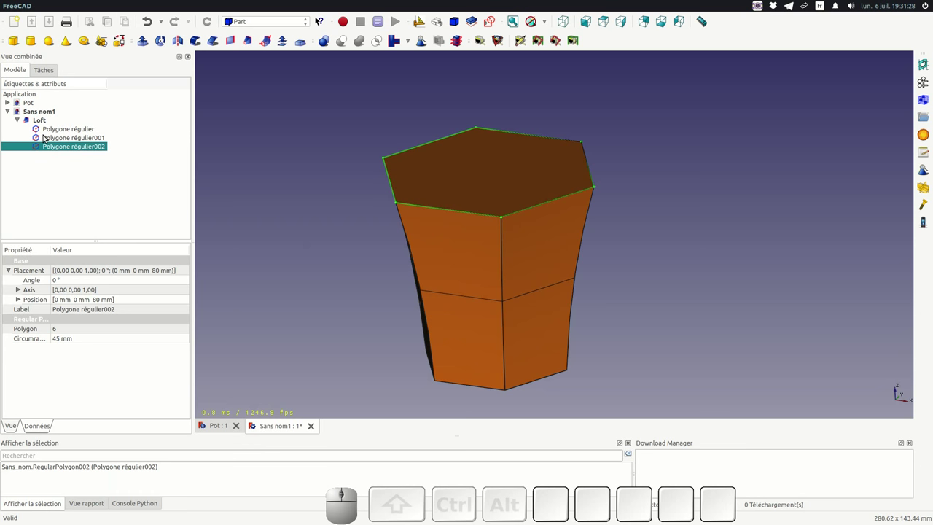
left_click(64, 128)
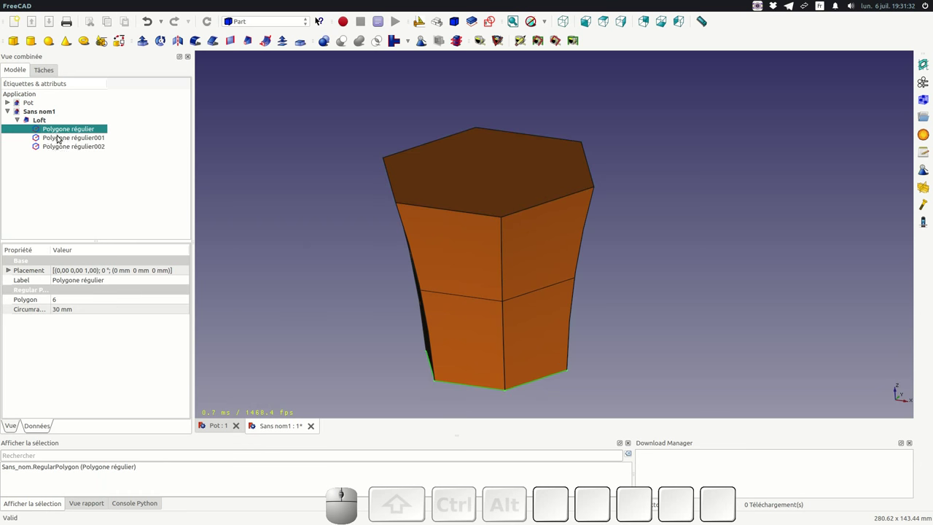
Step: Set the middle hexagon Polygone régulier001's placement angle to 10° about the Z axis
left_click(63, 139)
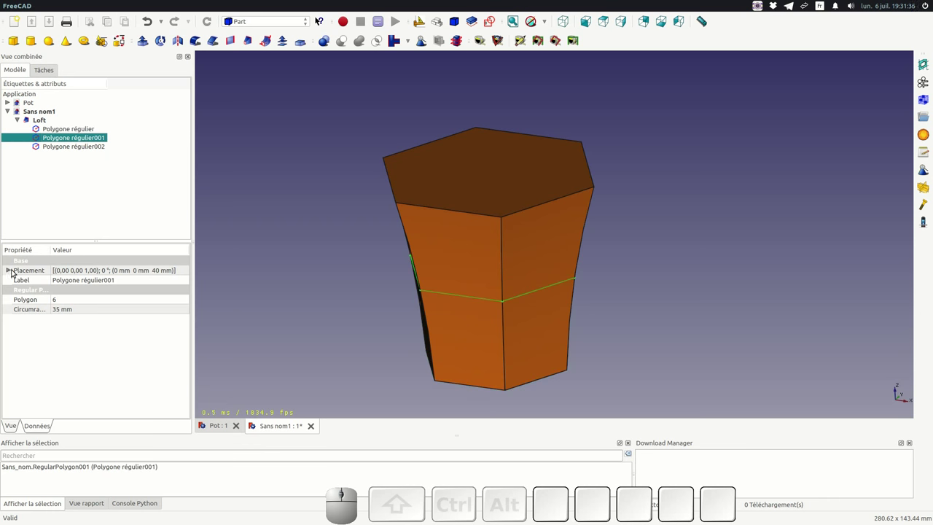
left_click(12, 269)
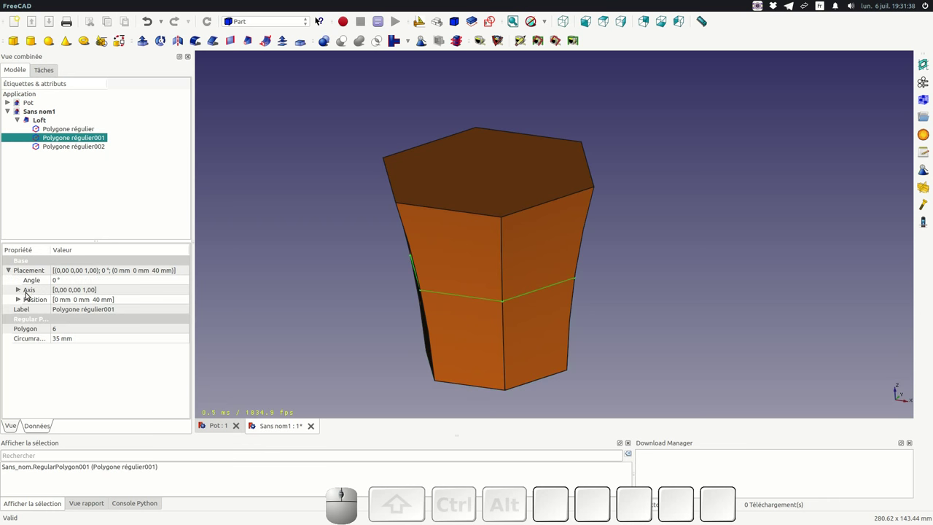
left_click(53, 289)
left_click(20, 288)
left_click(23, 327)
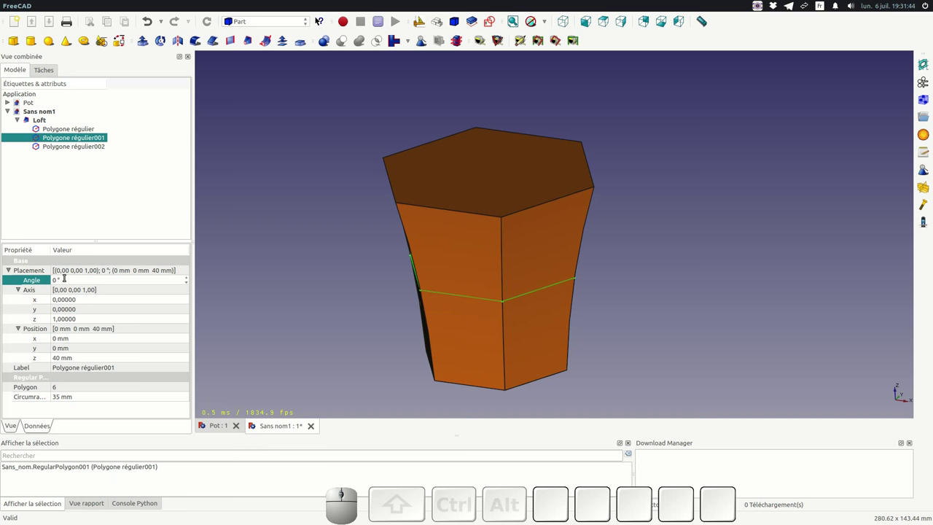
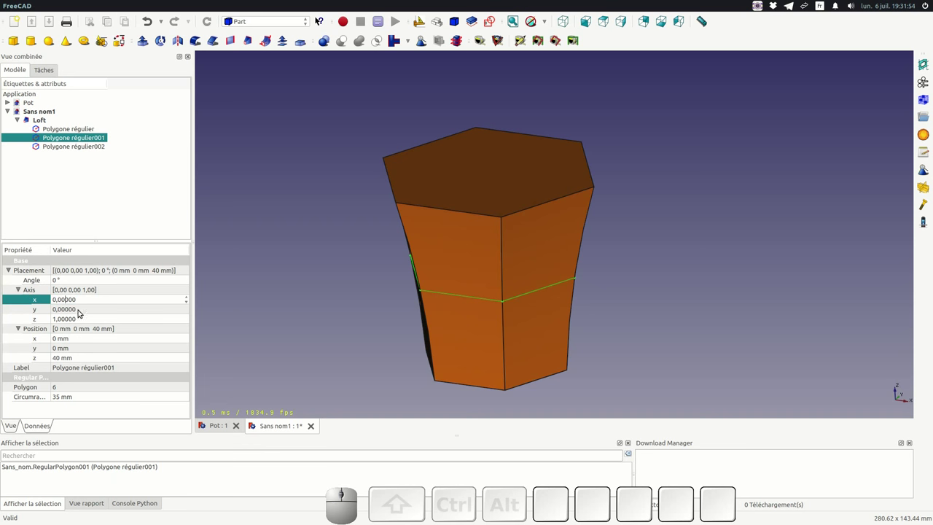
left_click(64, 319)
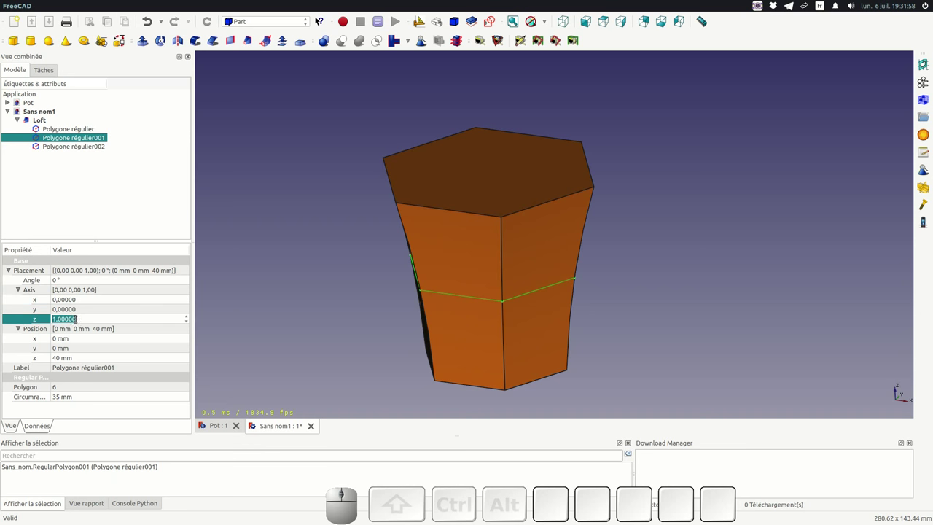
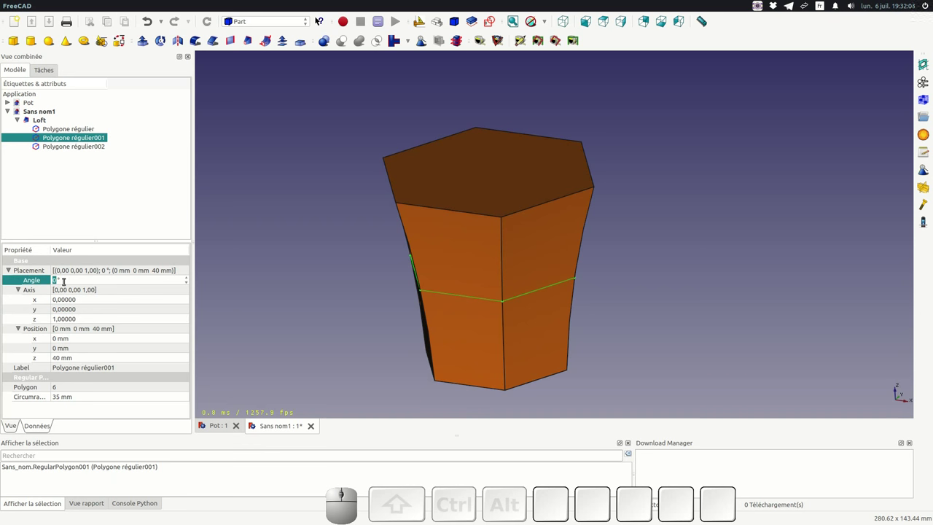
key("KP_1")
key("KP_0")
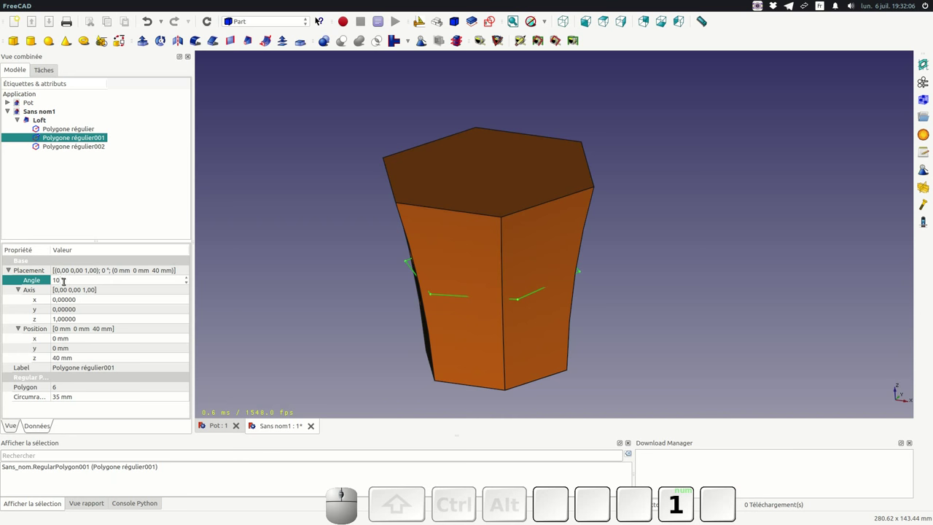
key("Tab")
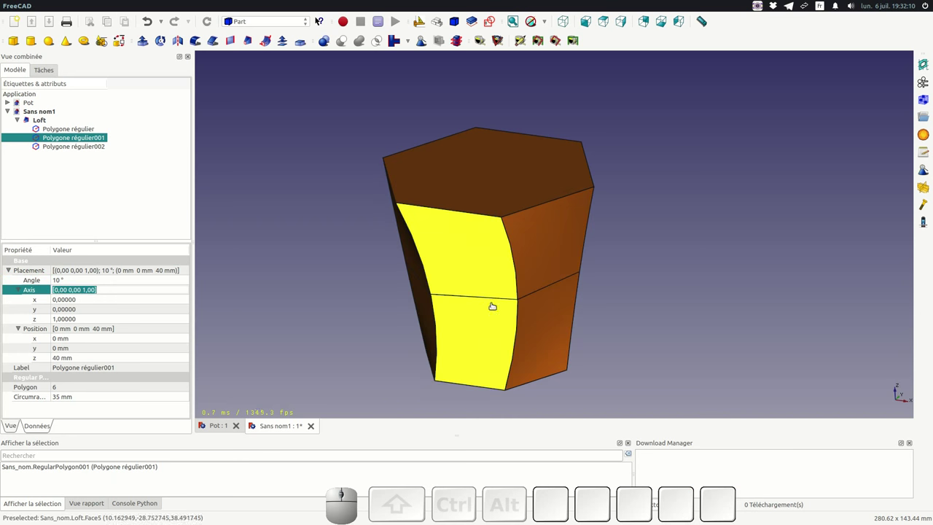
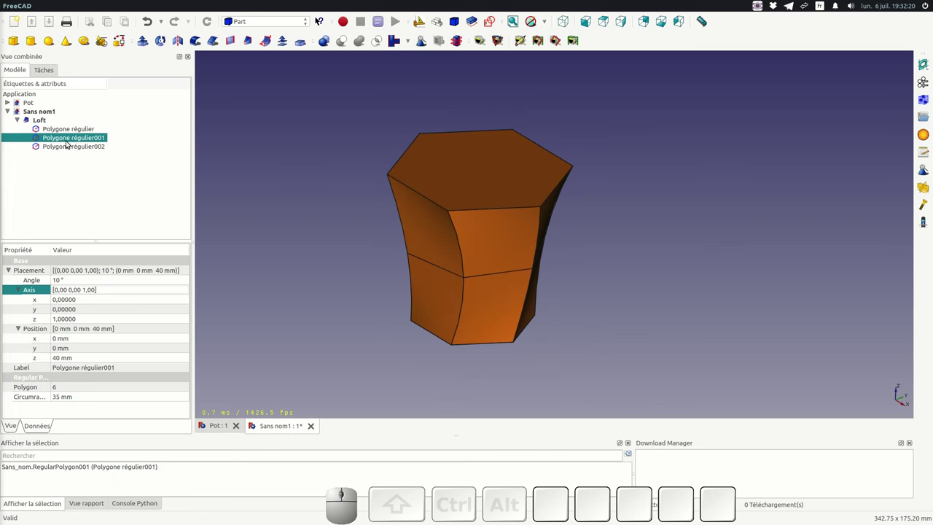
Step: Select the top hexagon to view its 80 mm height and 45 mm radius placement
left_click(65, 149)
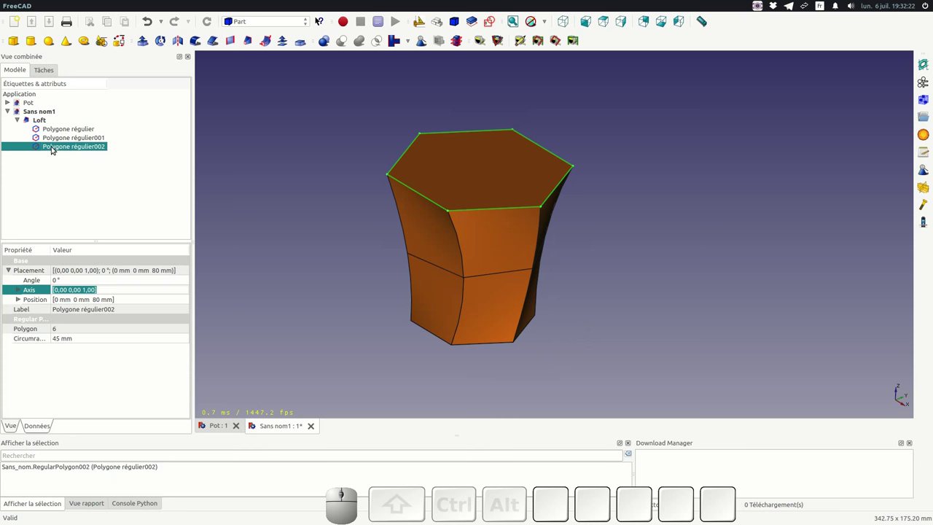
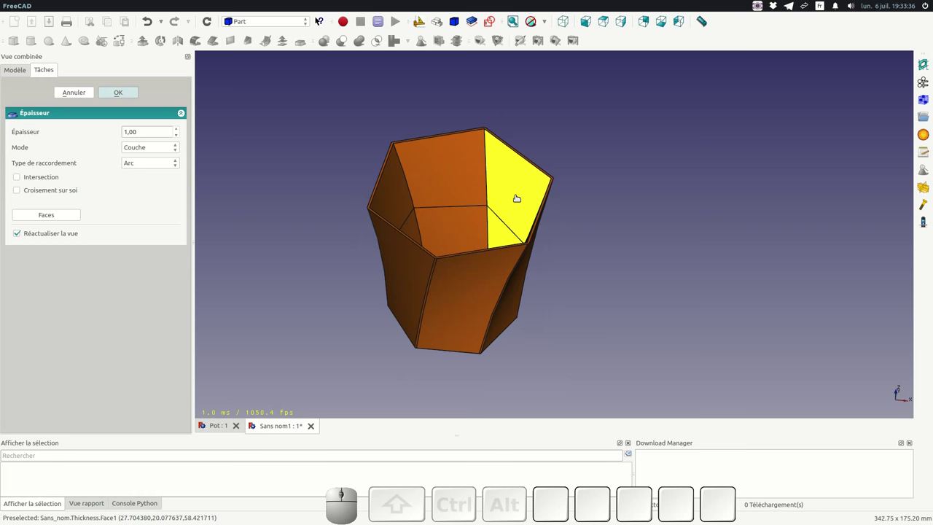
scroll("up", 3)
scroll("down", 3)
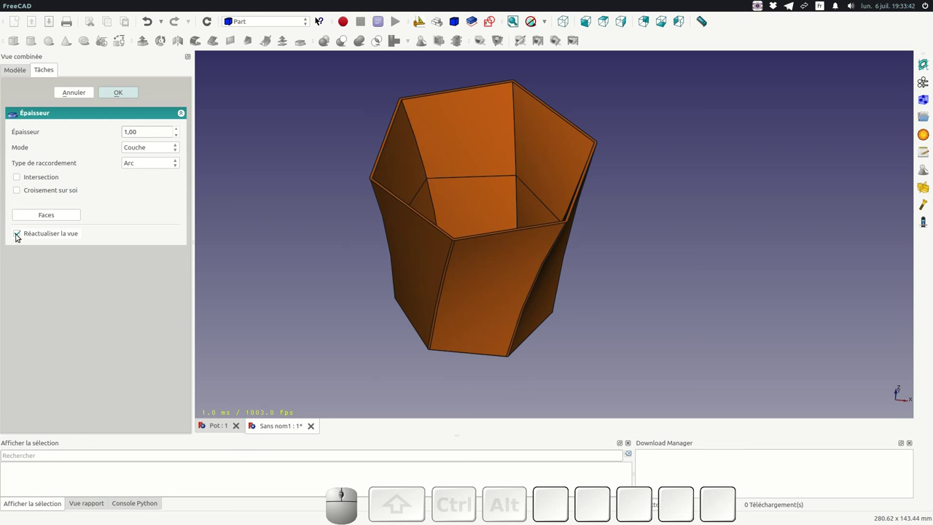
left_click(19, 234)
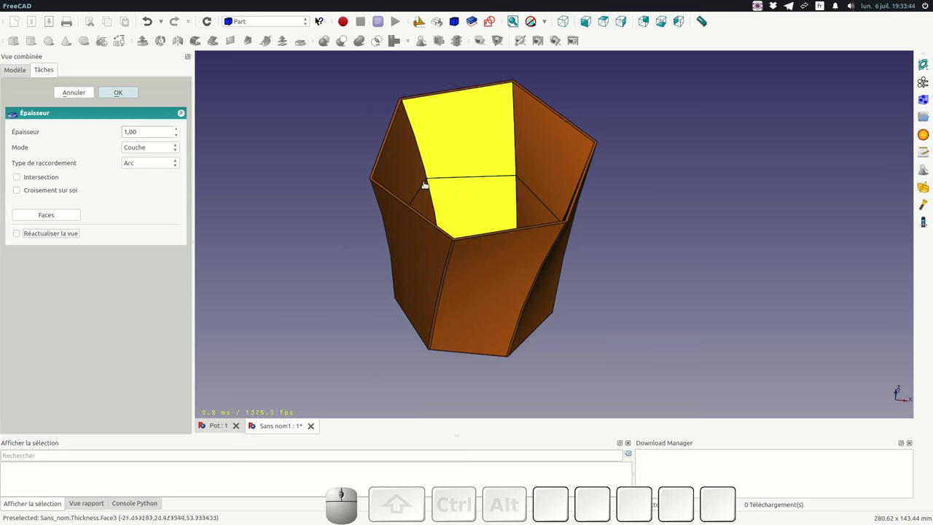
scroll("down", 3)
scroll("up", 3)
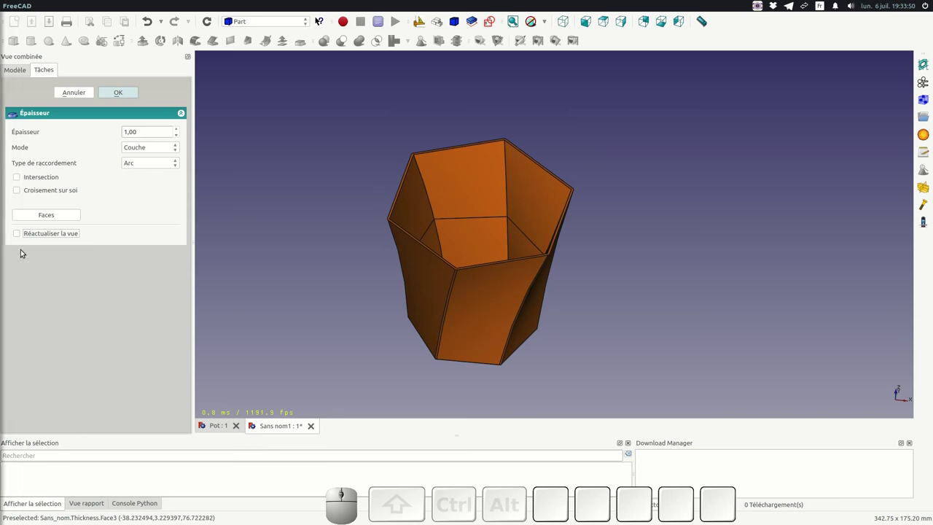
left_click(20, 233)
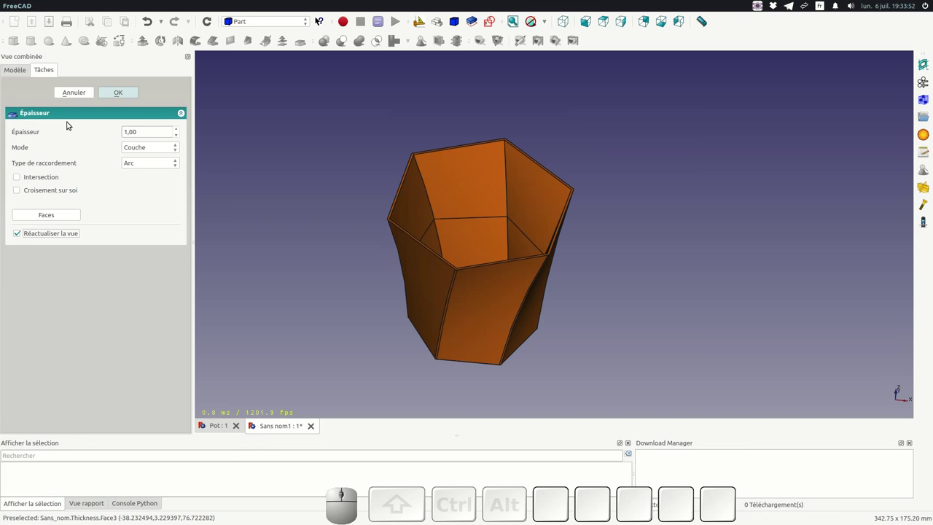
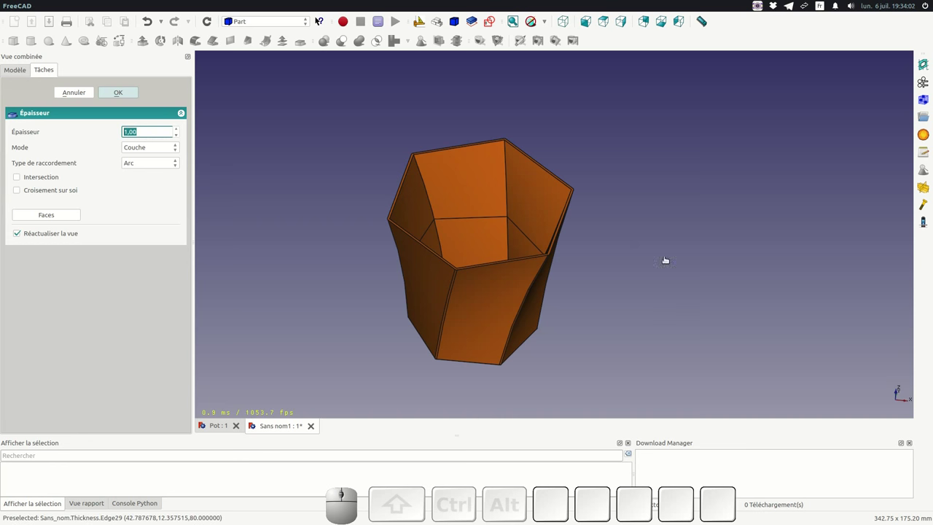
Step: Set the shell wall thickness to 4, then make it -4 so walls grow inward
scroll("down", 3)
scroll("up", 3)
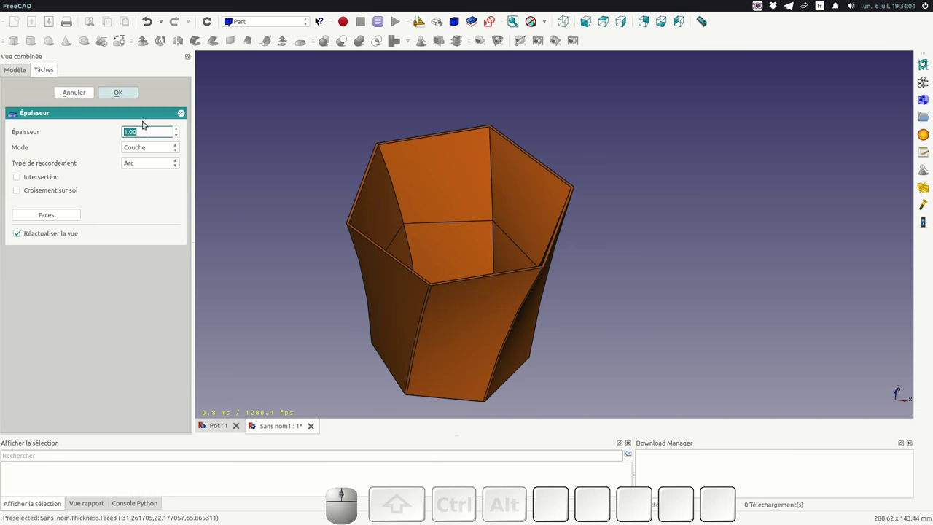
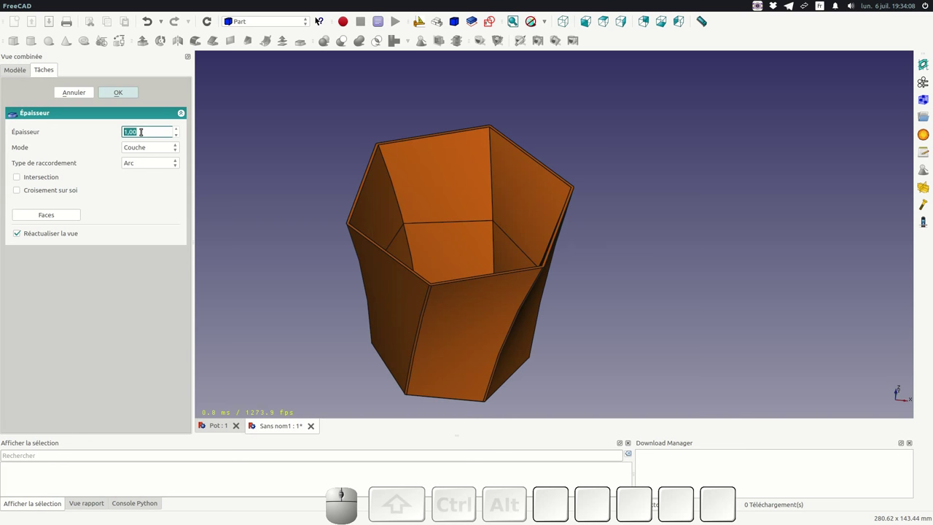
key("KP_4")
key("Tab")
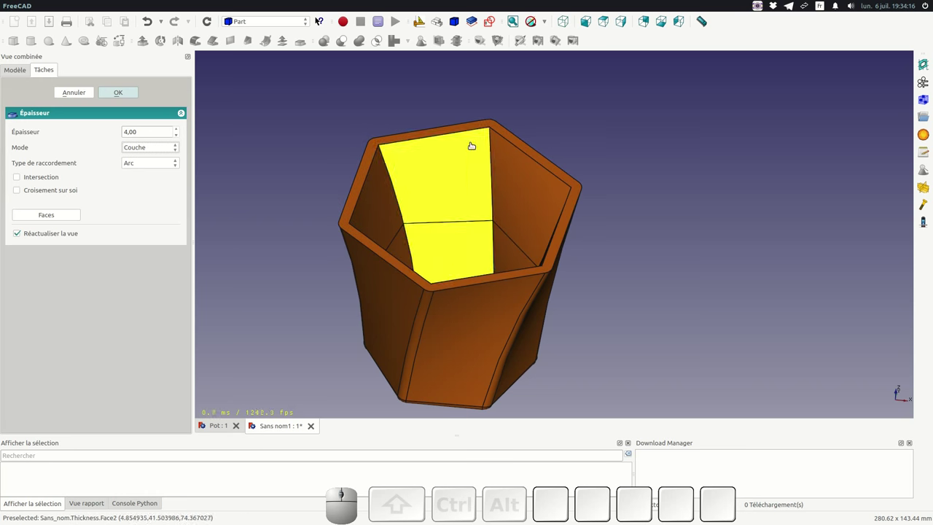
scroll("down", 3)
scroll("up", 3)
scroll("up", 3)
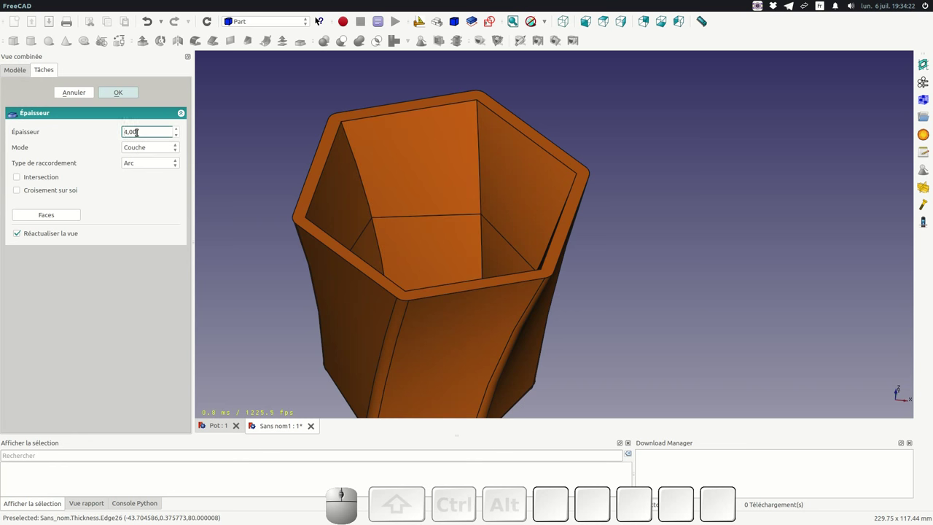
key("KP_Subtract")
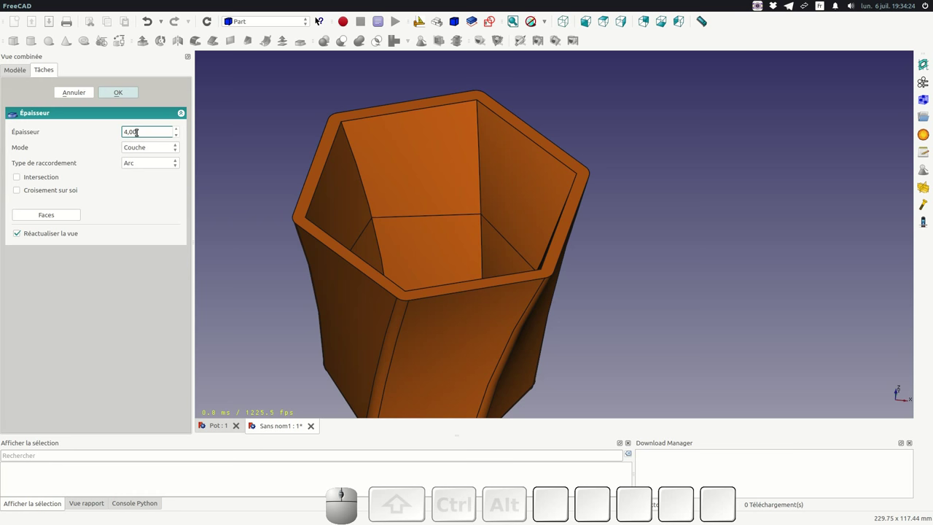
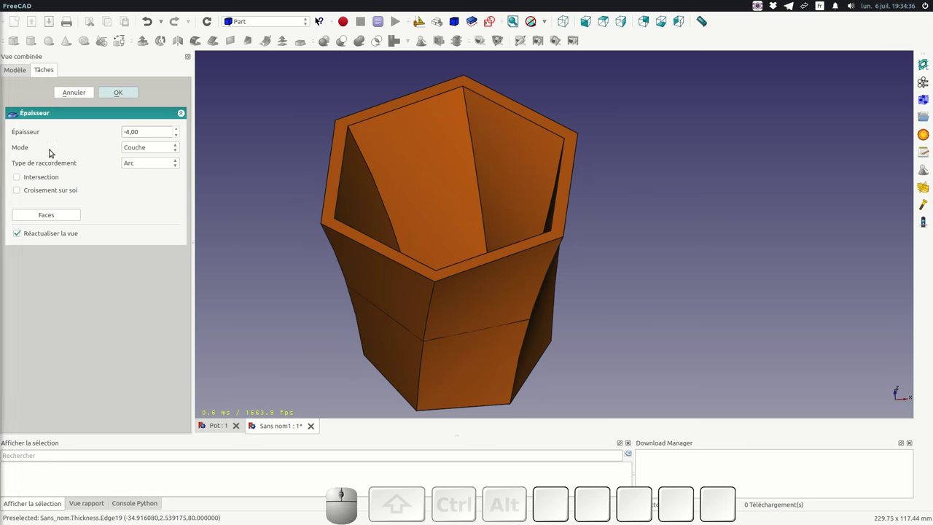
Step: Keep the shell mode and reduce the wall thickness to -2
left_click(159, 148)
left_click(144, 144)
scroll("down", 3)
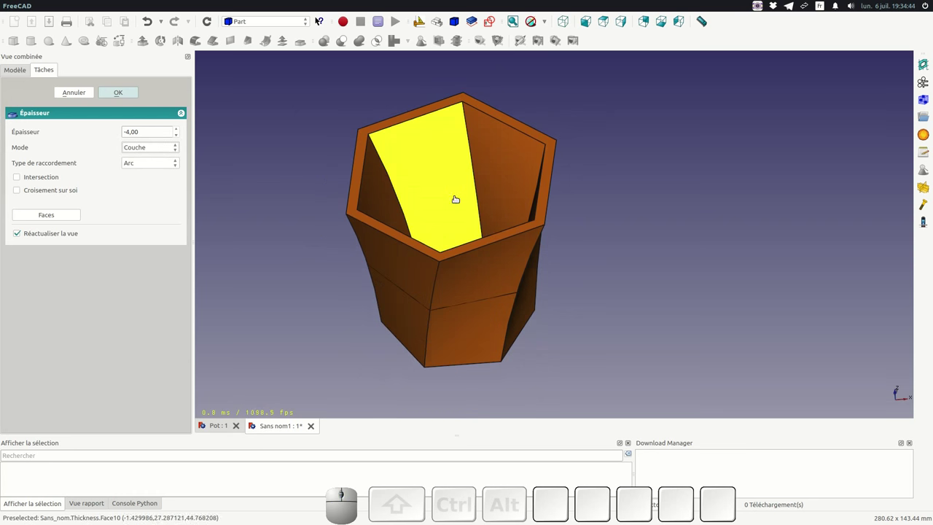
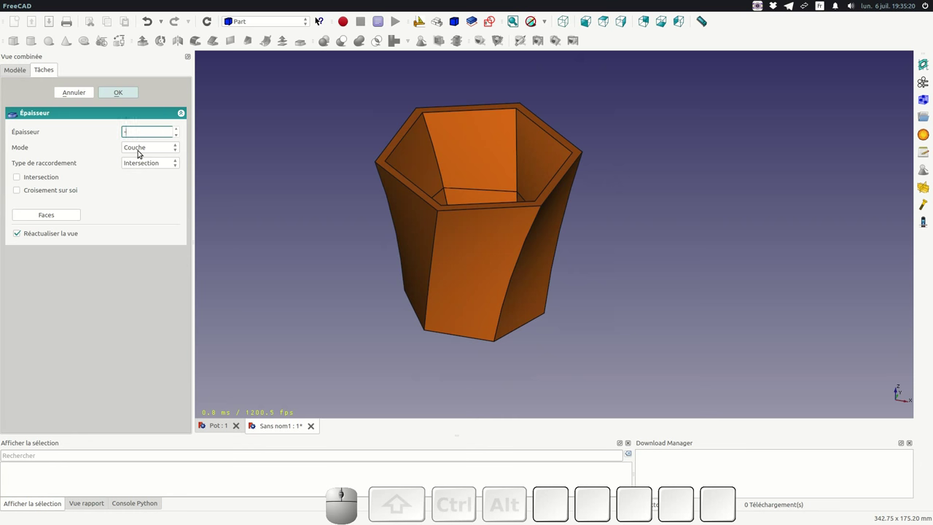
key("KP_2")
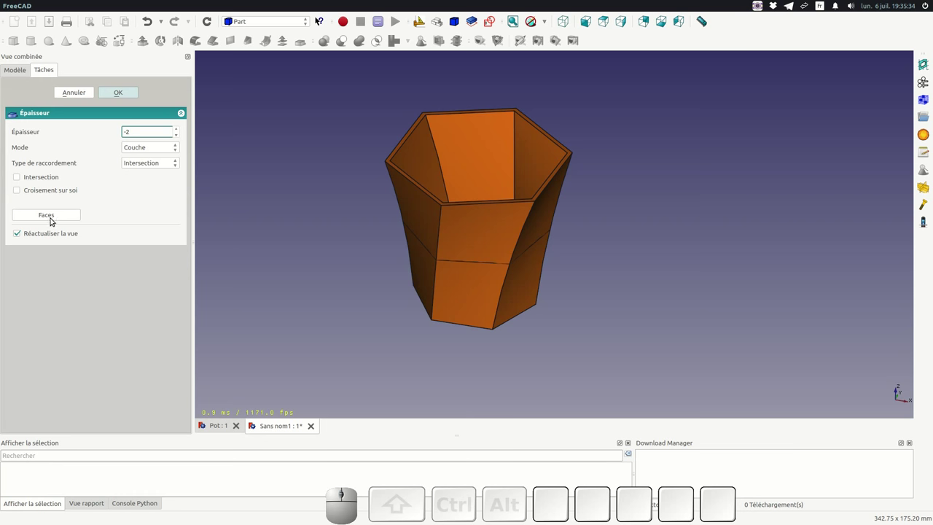
Step: Pick the top hexagon face, then from underneath the bottom face, as faces to open
left_click(52, 217)
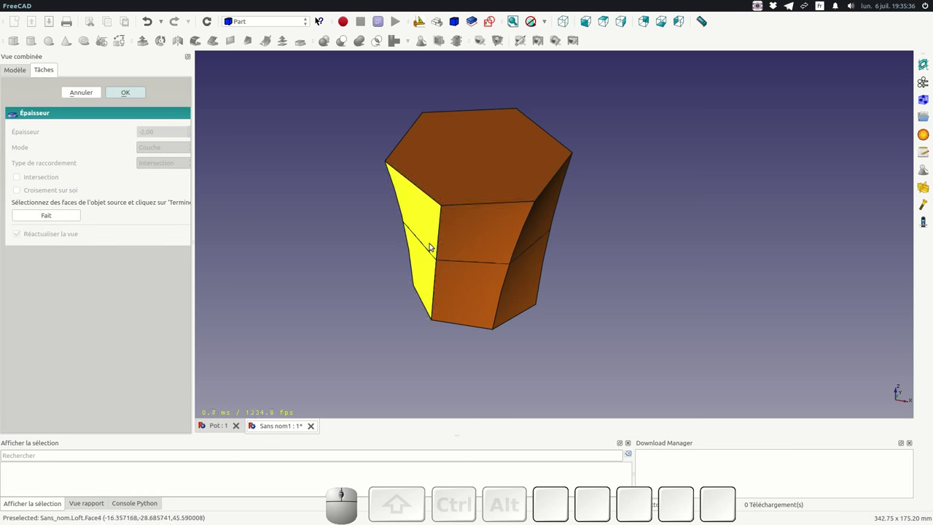
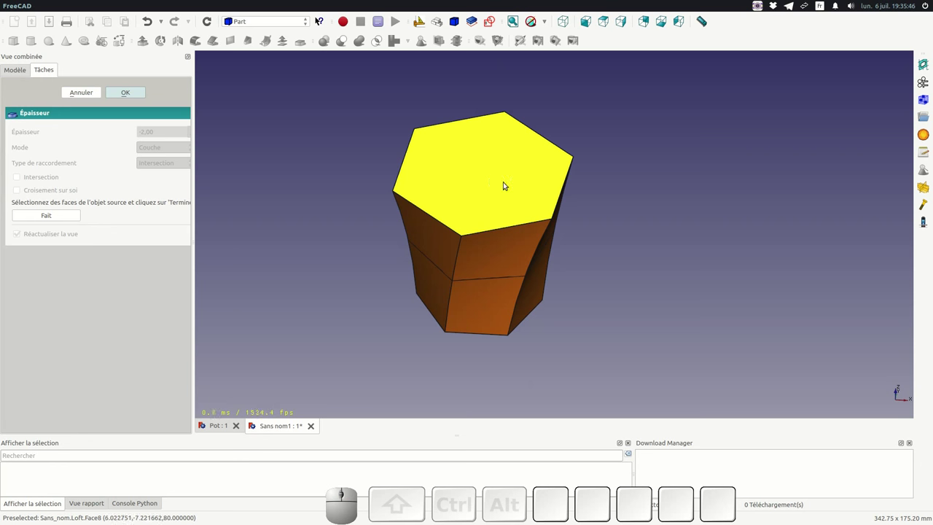
left_click(481, 170)
left_click(579, 320)
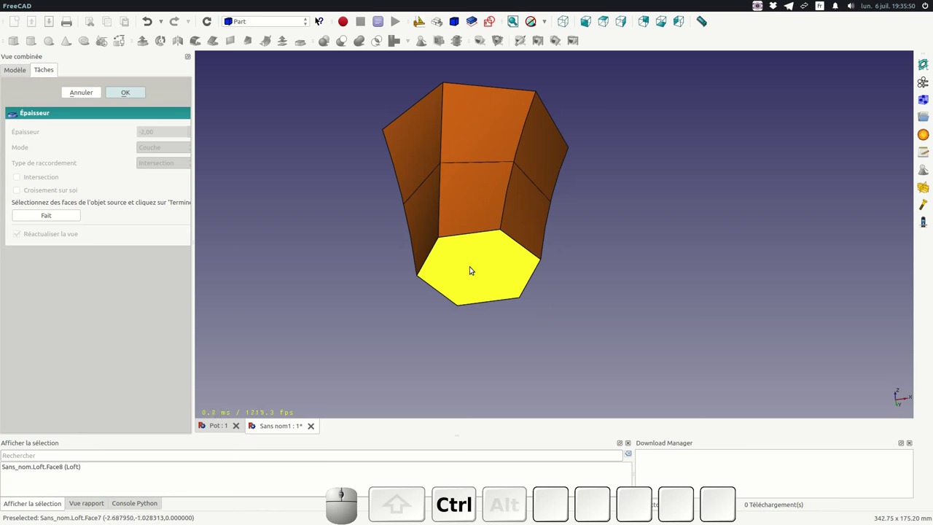
left_click(480, 260)
left_click_drag(535, 166, 119, 191)
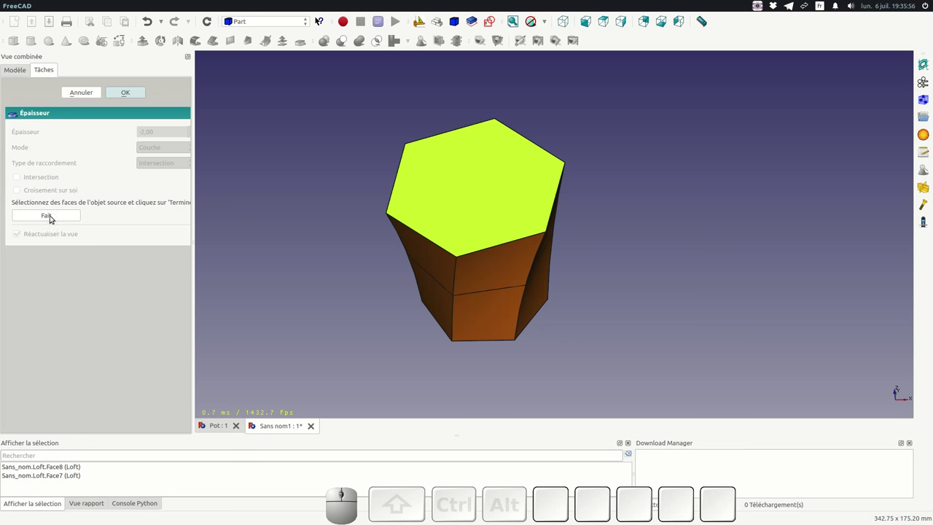
left_click(56, 218)
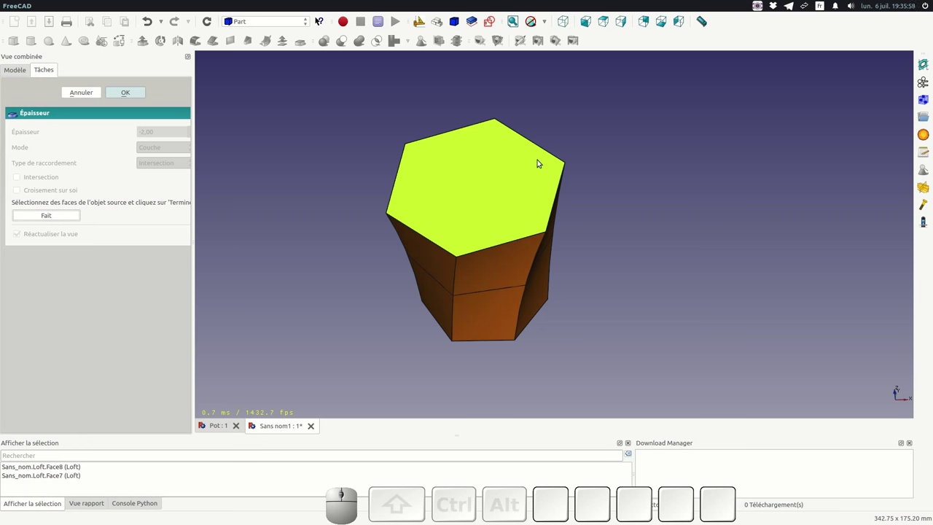
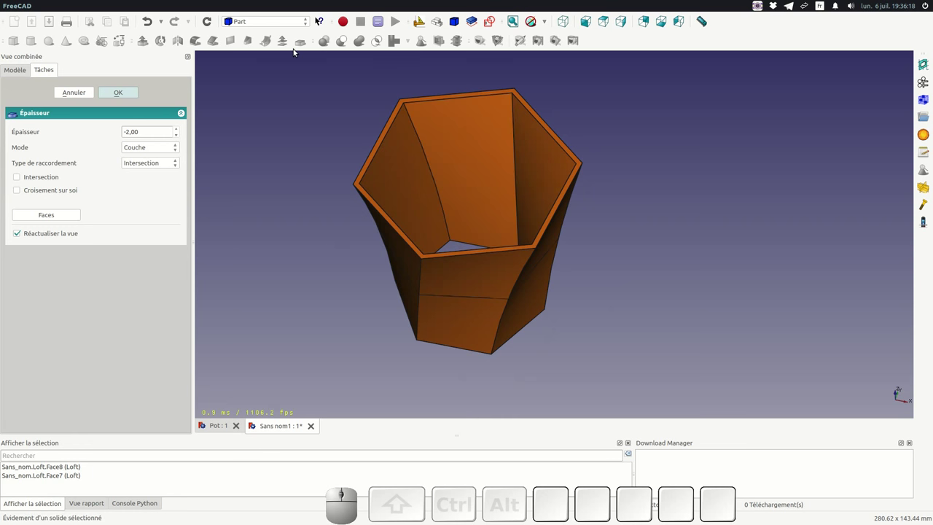
Step: Deselect the bottom face so only the top face (Face8) stays open
left_click(55, 218)
left_click(484, 148)
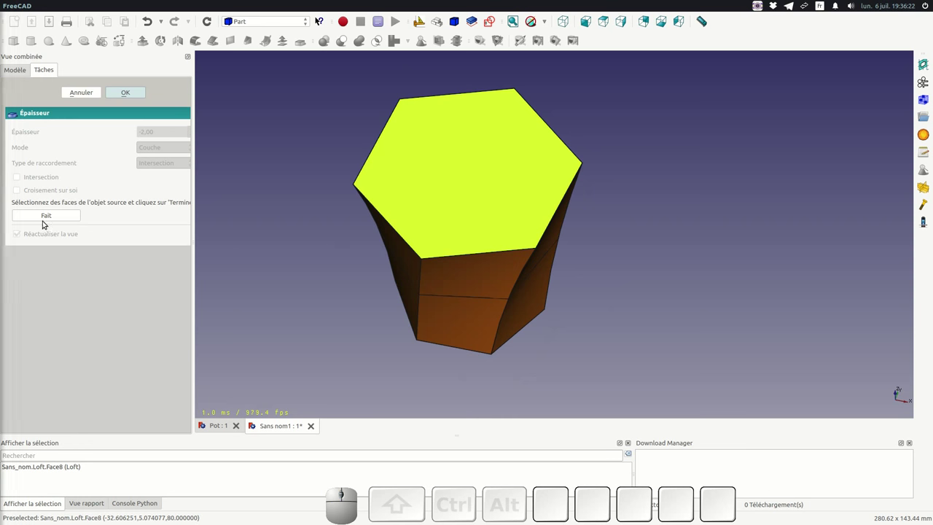
left_click(48, 218)
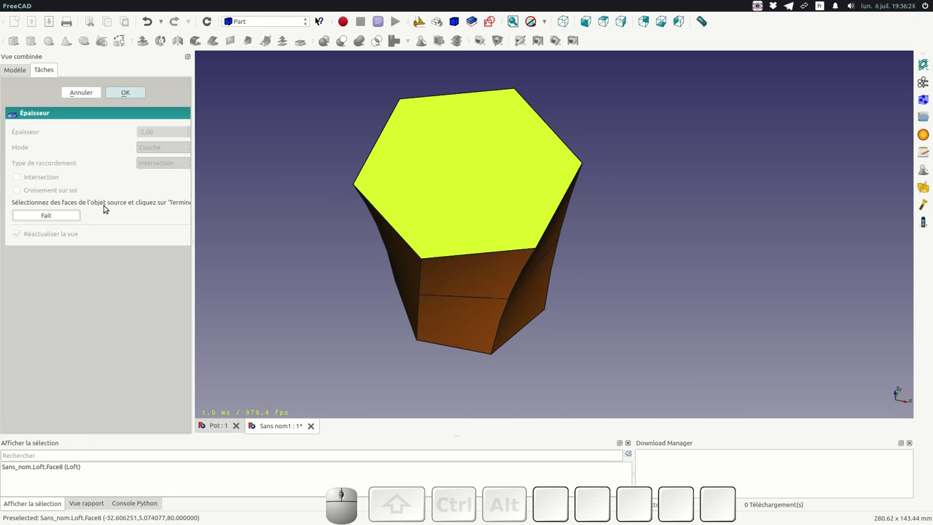
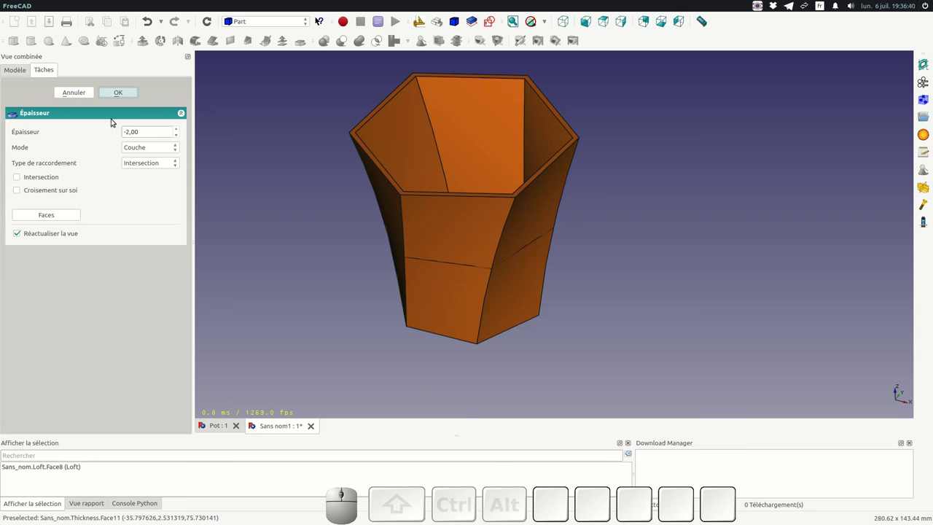
Step: Expand the Thickness and Loft features in the tree and inspect their properties
left_click(19, 120)
left_click(32, 131)
left_click(47, 121)
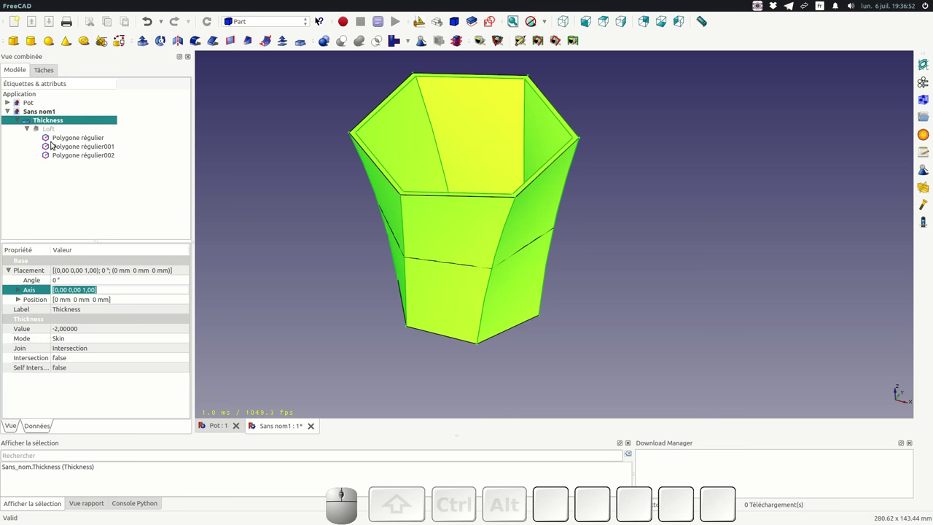
left_click(47, 122)
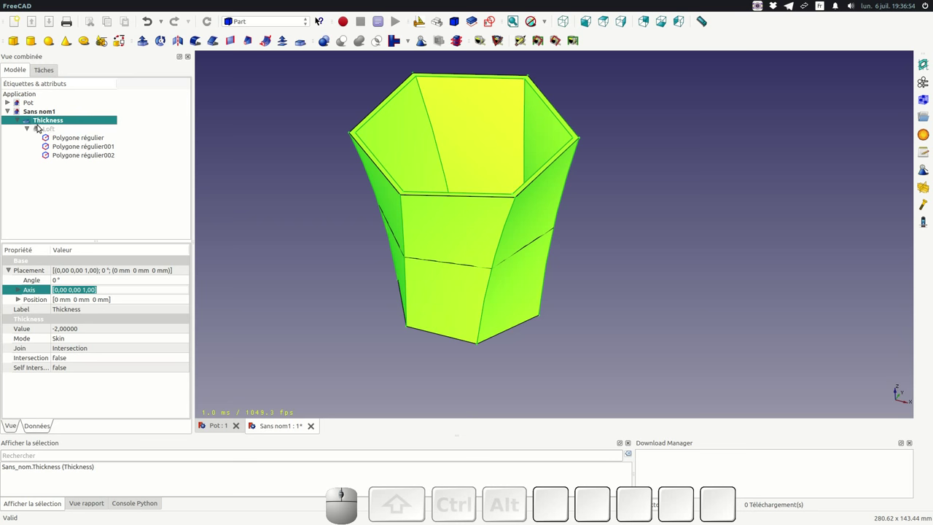
left_click(51, 131)
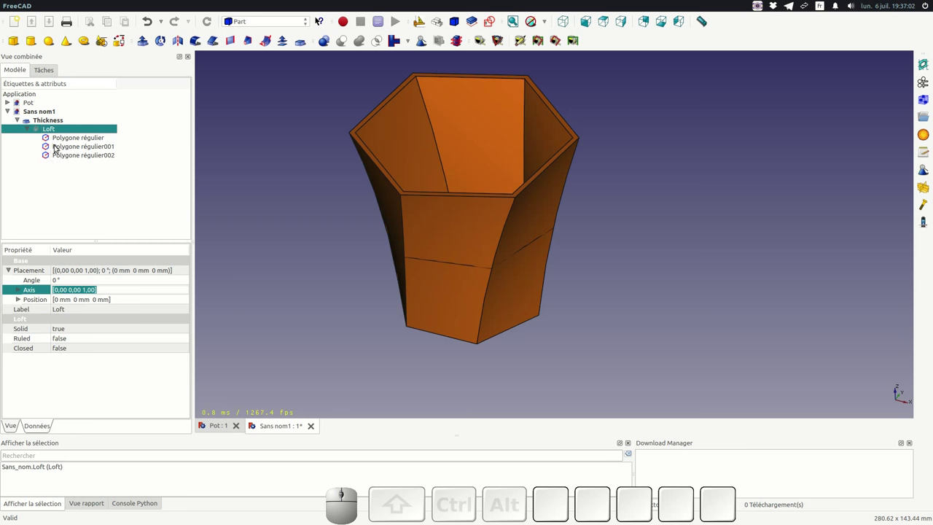
Step: Toggle visibility of the bottom, middle and top hexagon profiles, then select the bottom hexagon
left_click(61, 141)
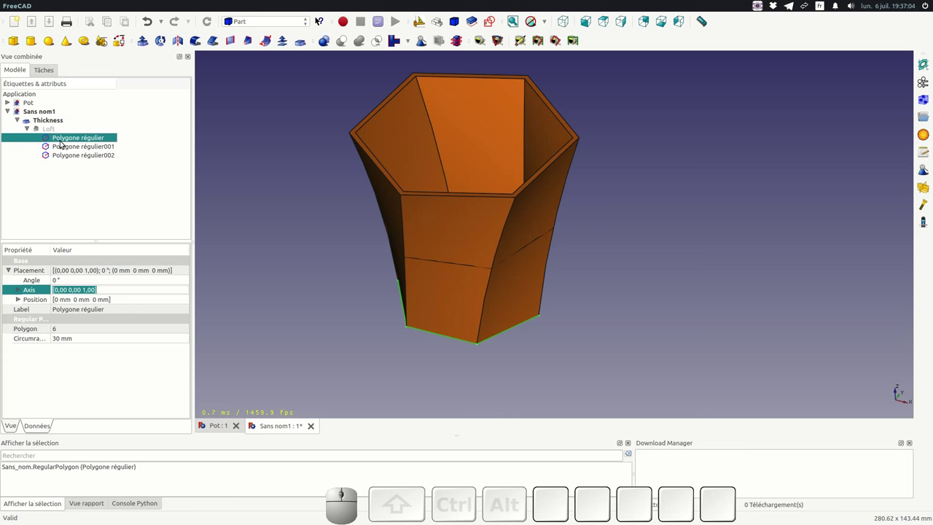
key("space")
left_click(68, 148)
key("space")
left_click(58, 156)
key("space")
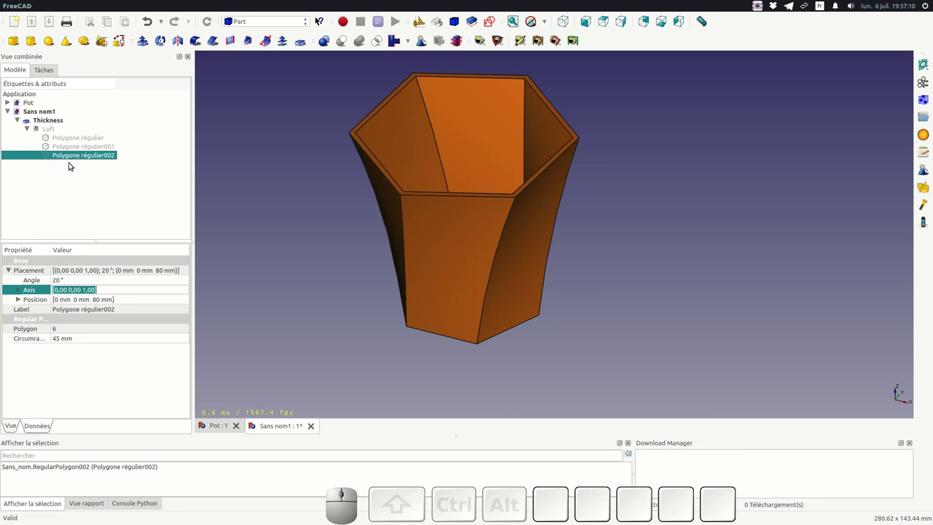
key("space")
key("space")
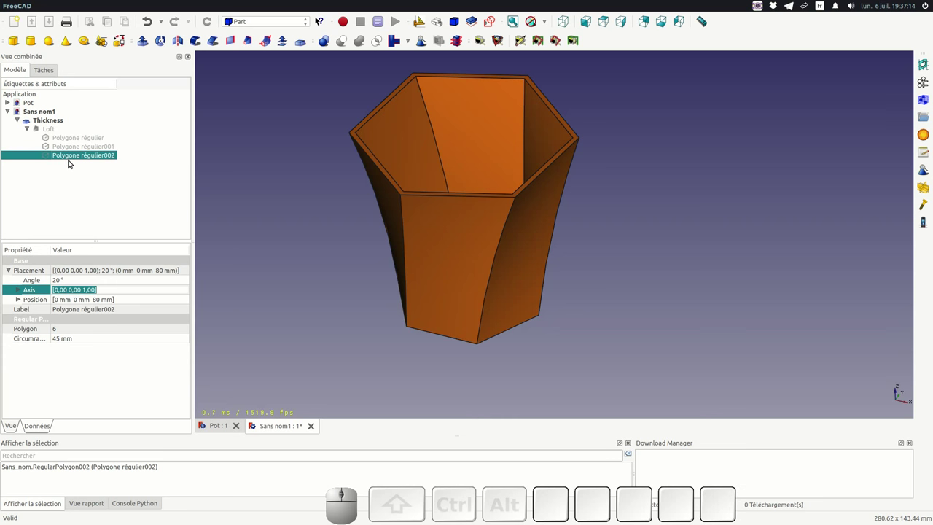
left_click(59, 138)
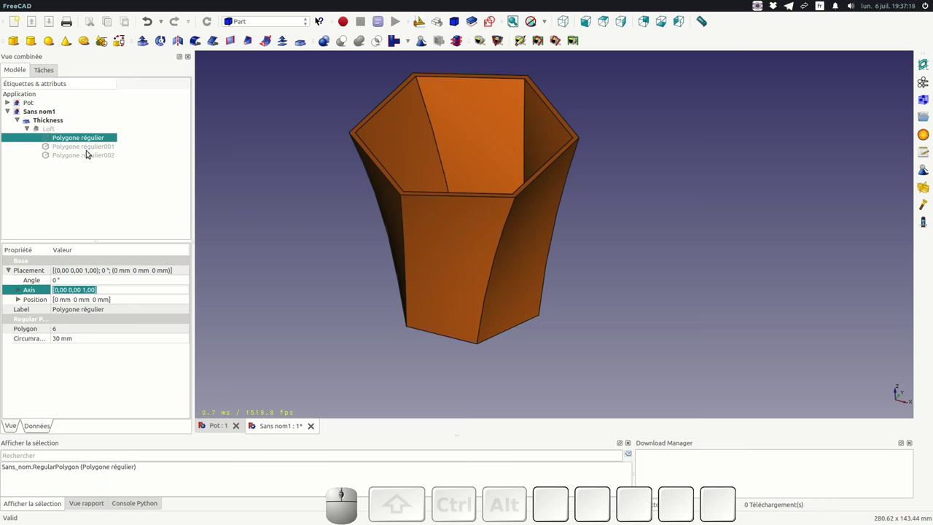